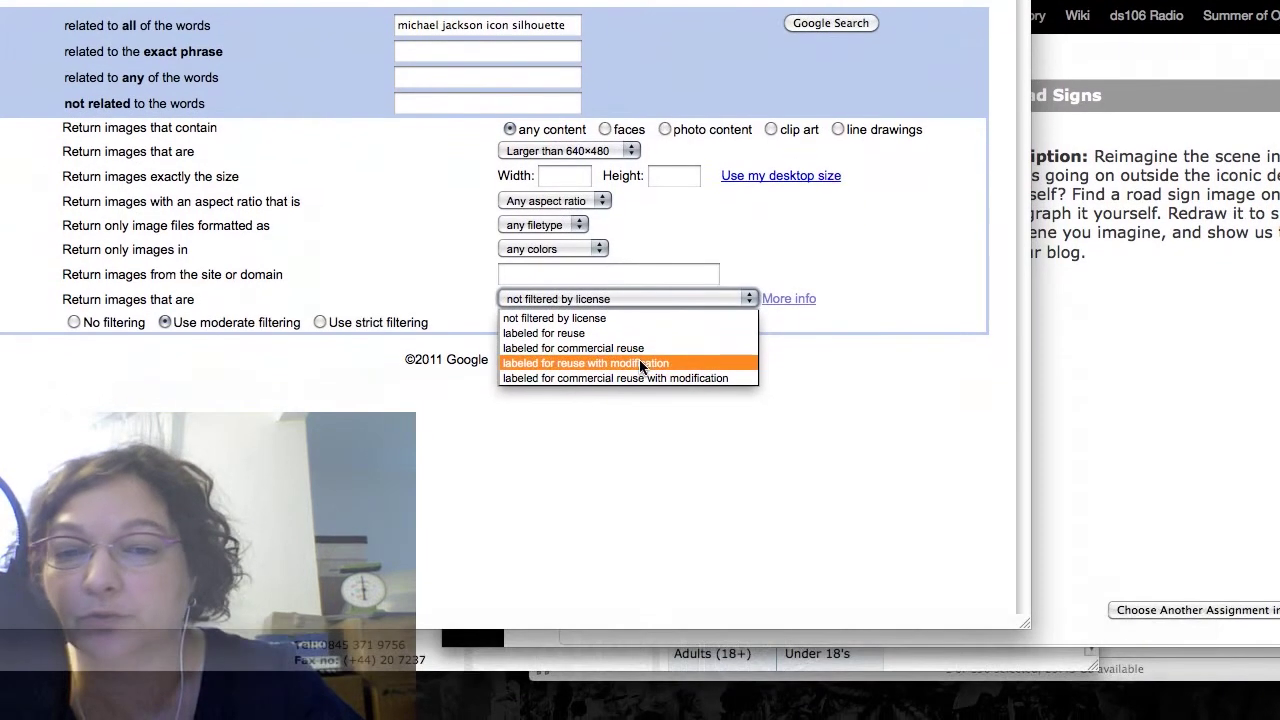
# Step: Restrict usage rights to images labeled for reuse with modification
pyautogui.click(645, 362)
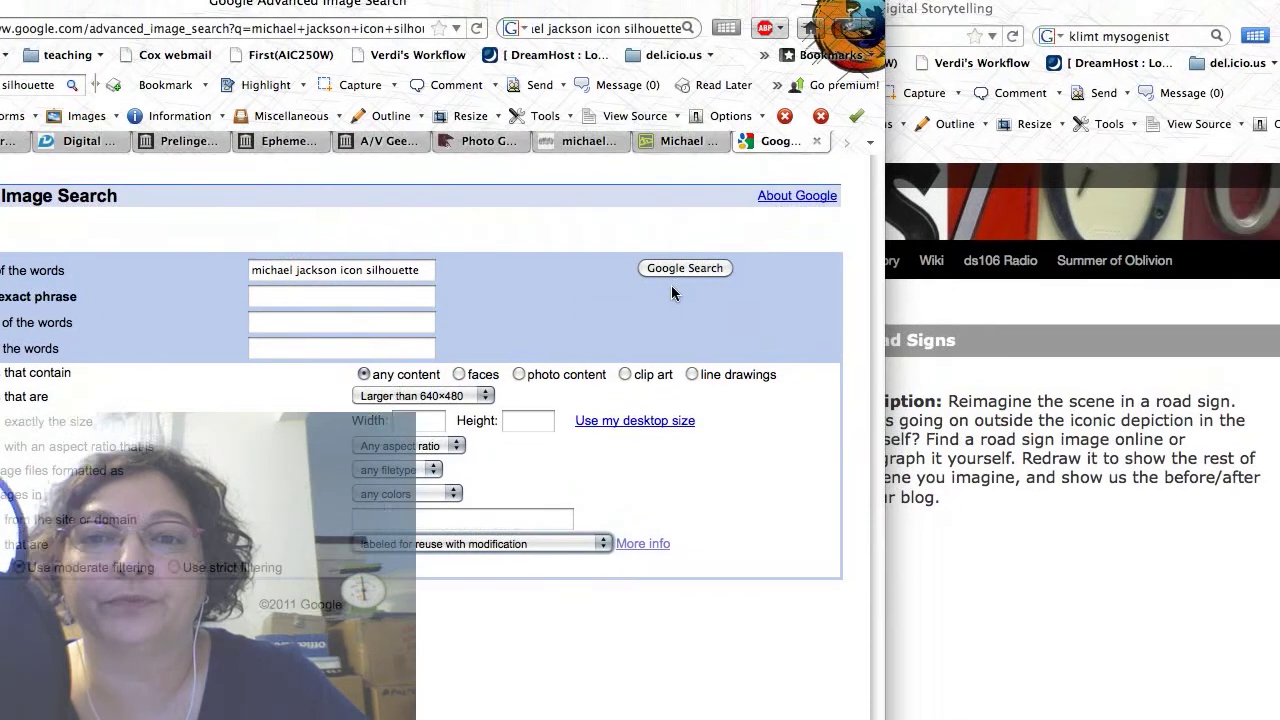
# Step: Submit the filtered michael jackson icon silhouette image search, which returns no matches
pyautogui.click(659, 302)
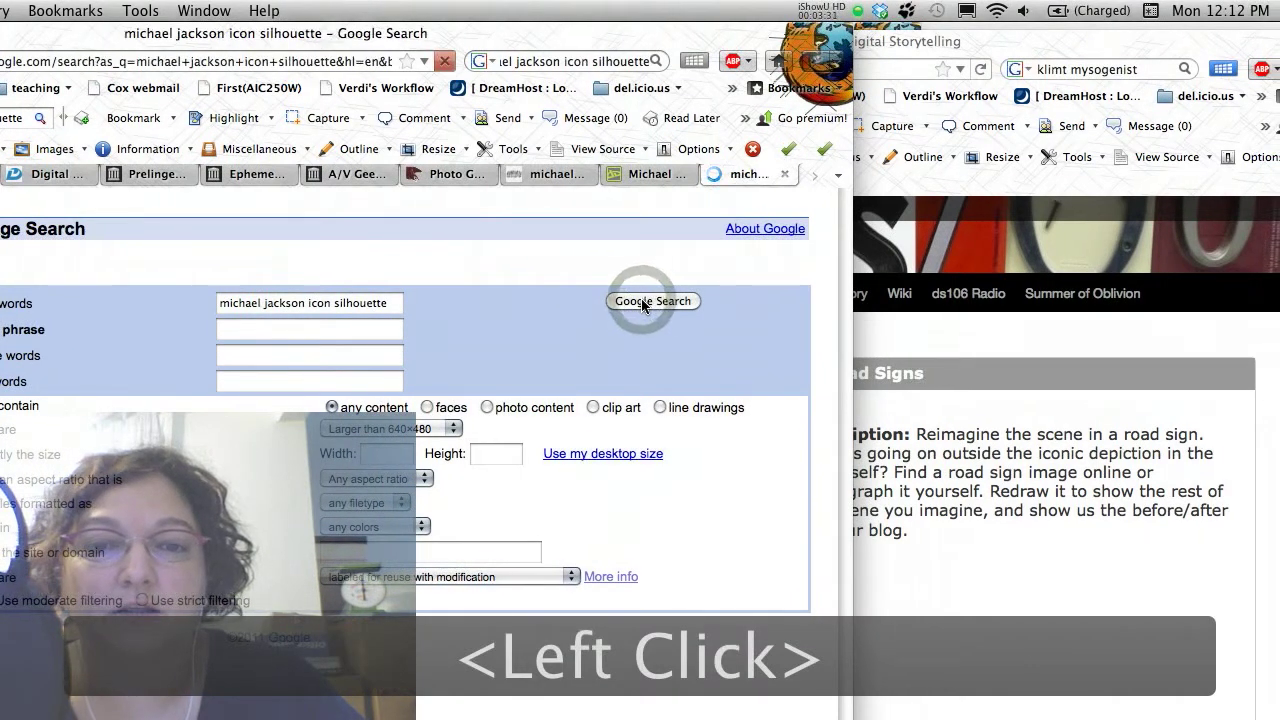
pyautogui.click(649, 302)
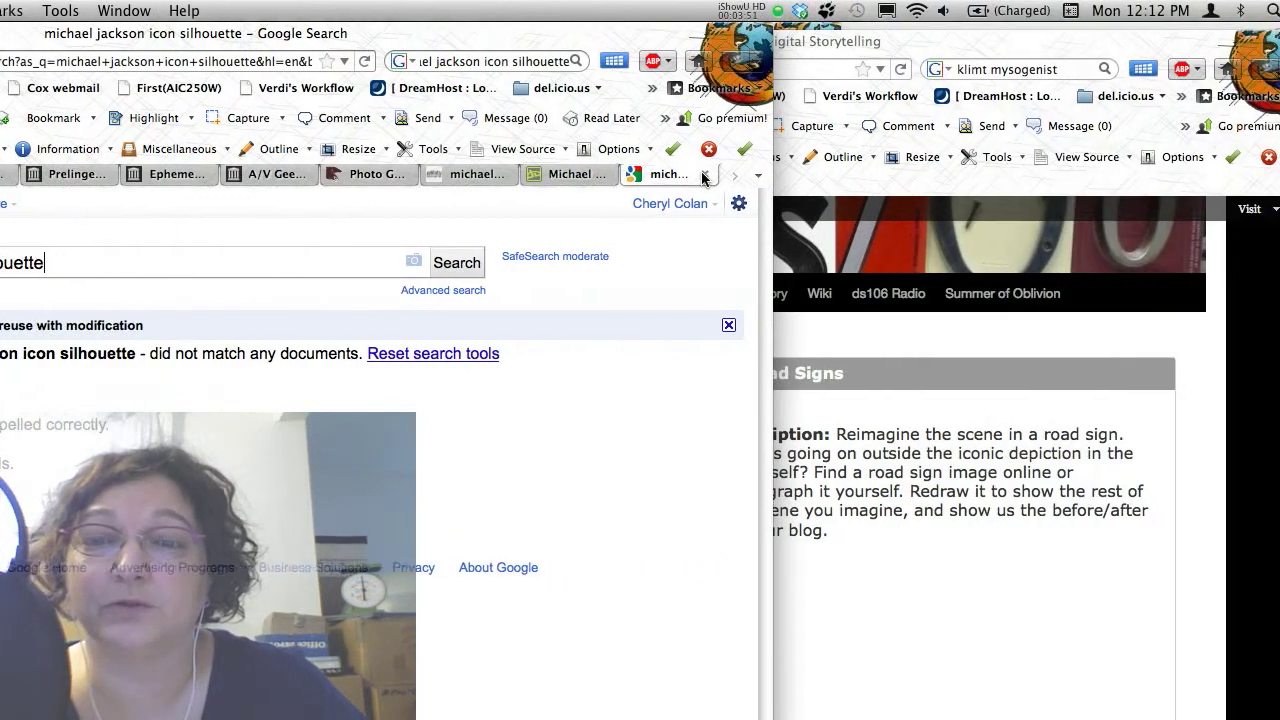
# Step: Close the empty results tab and show the dancing silhouettes JPEG in a maximized Firefox window
pyautogui.click(684, 181)
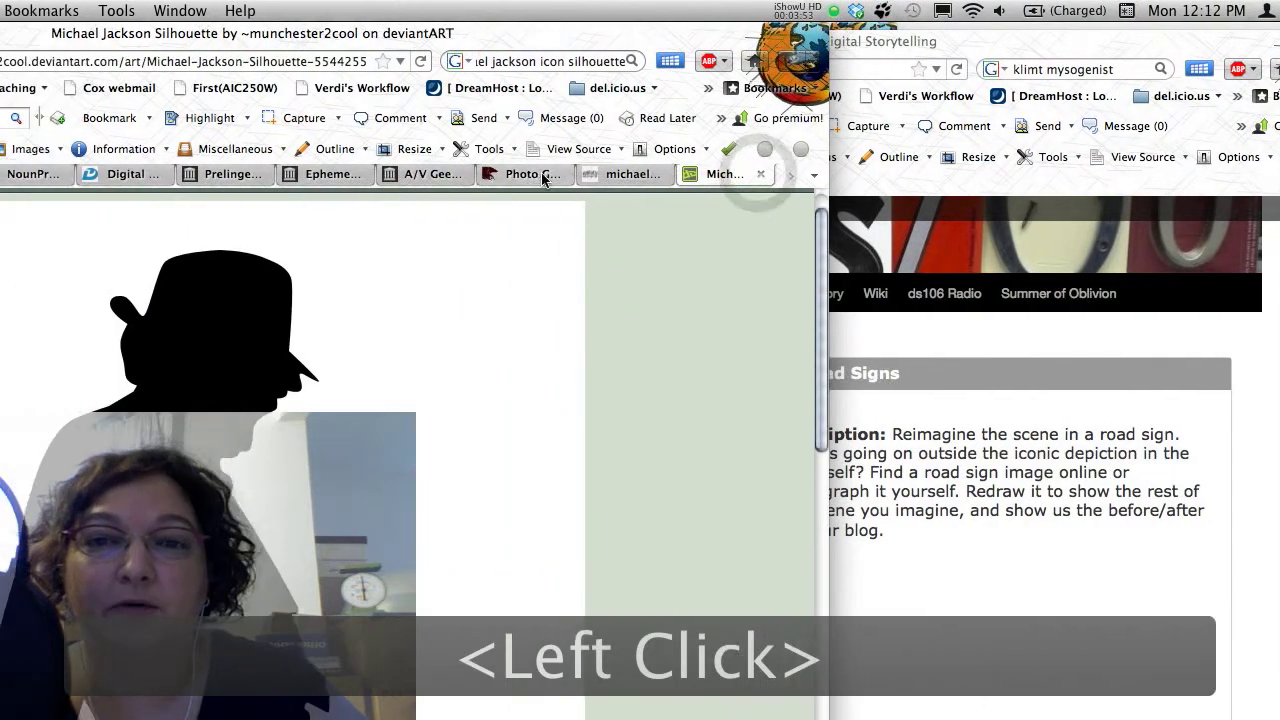
pyautogui.click(649, 176)
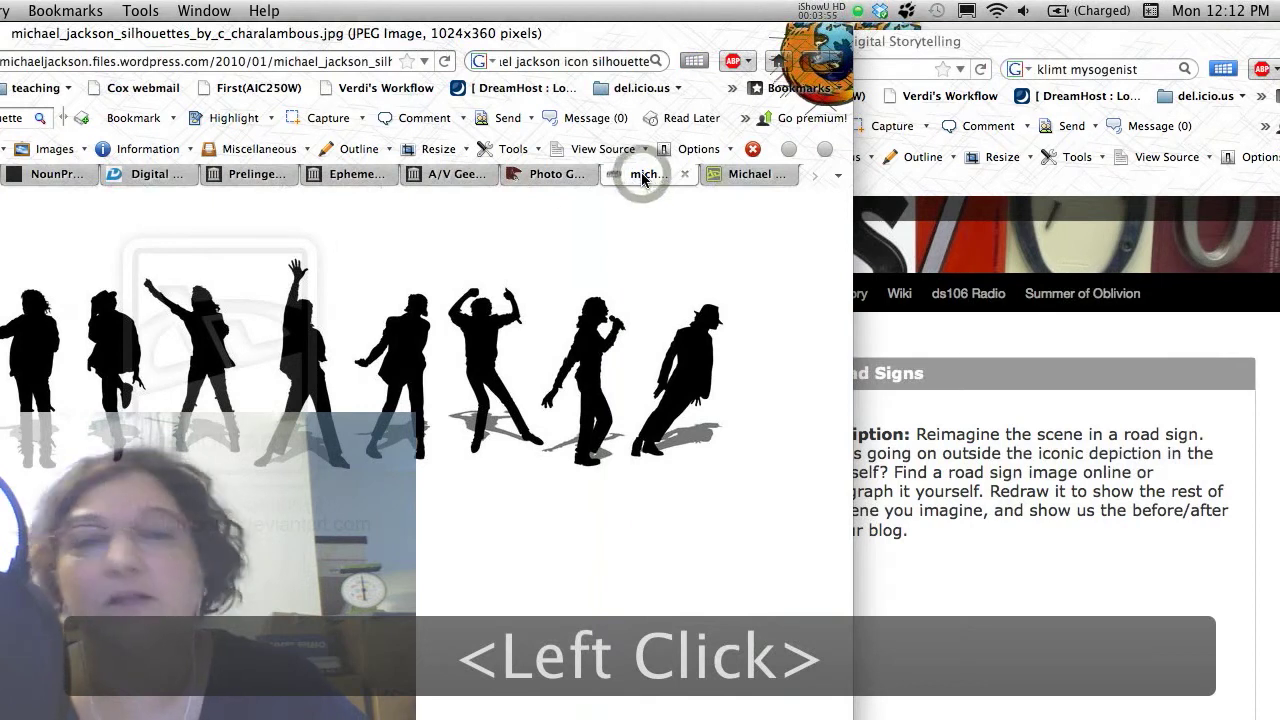
pyautogui.click(395, 393)
pyautogui.click(431, 395)
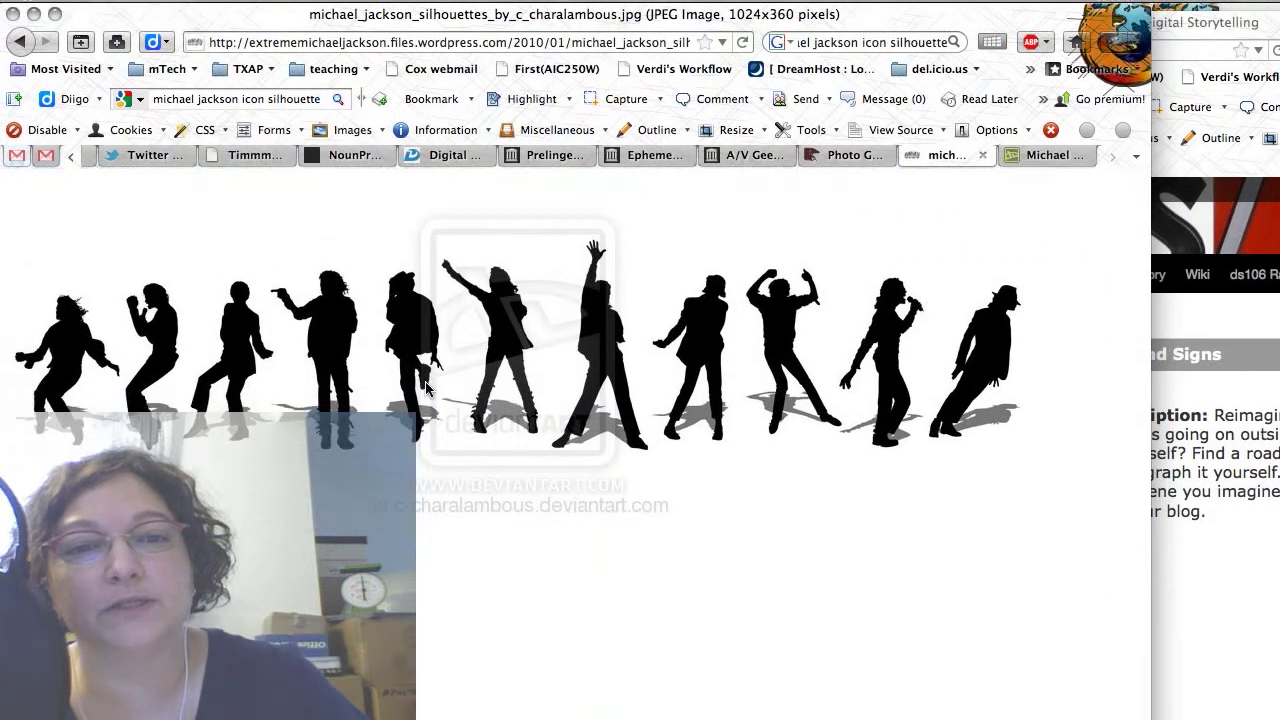
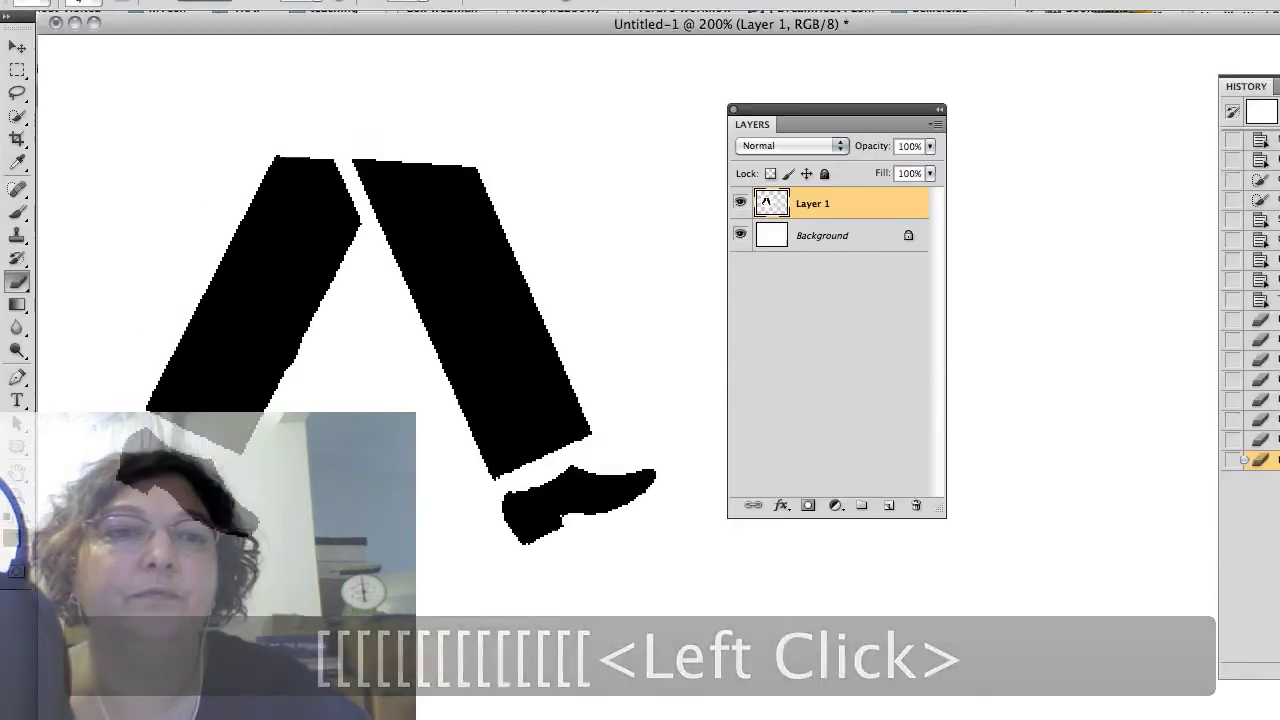
# Step: Remove the white surround with the Magic Wand, leaving the black legs on transparency
pyautogui.click(496, 18)
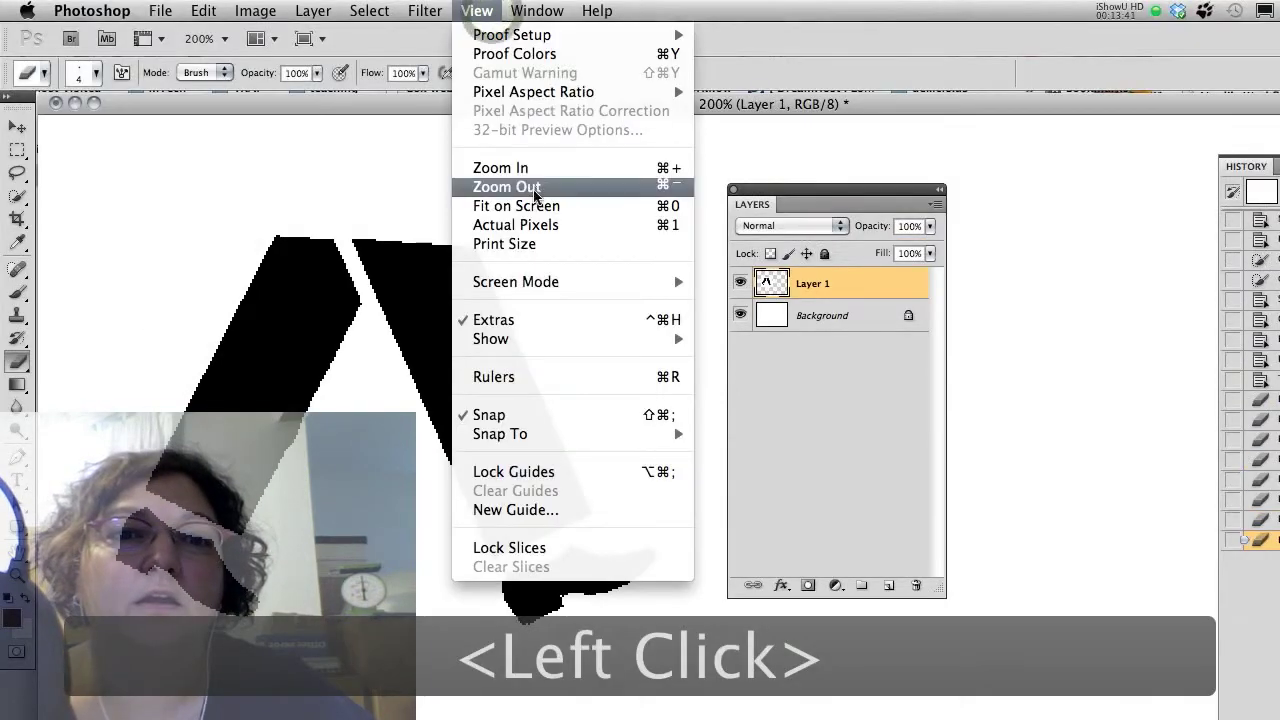
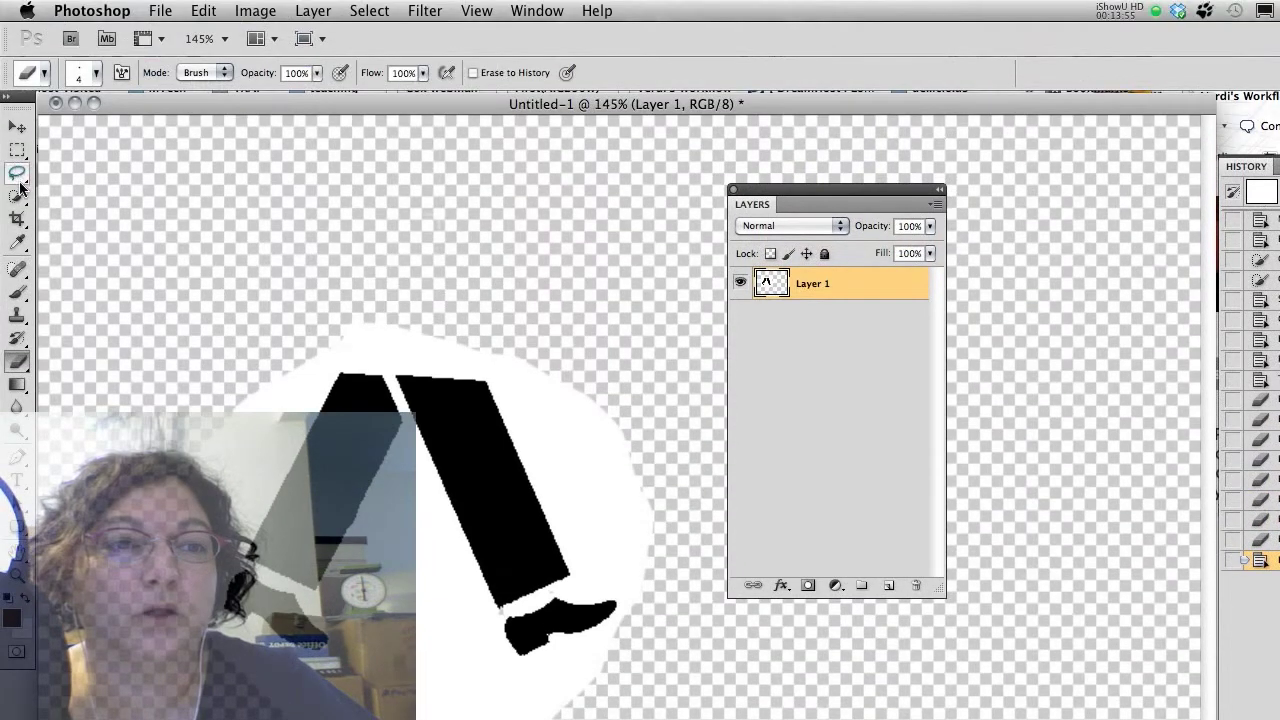
pyautogui.click(24, 200)
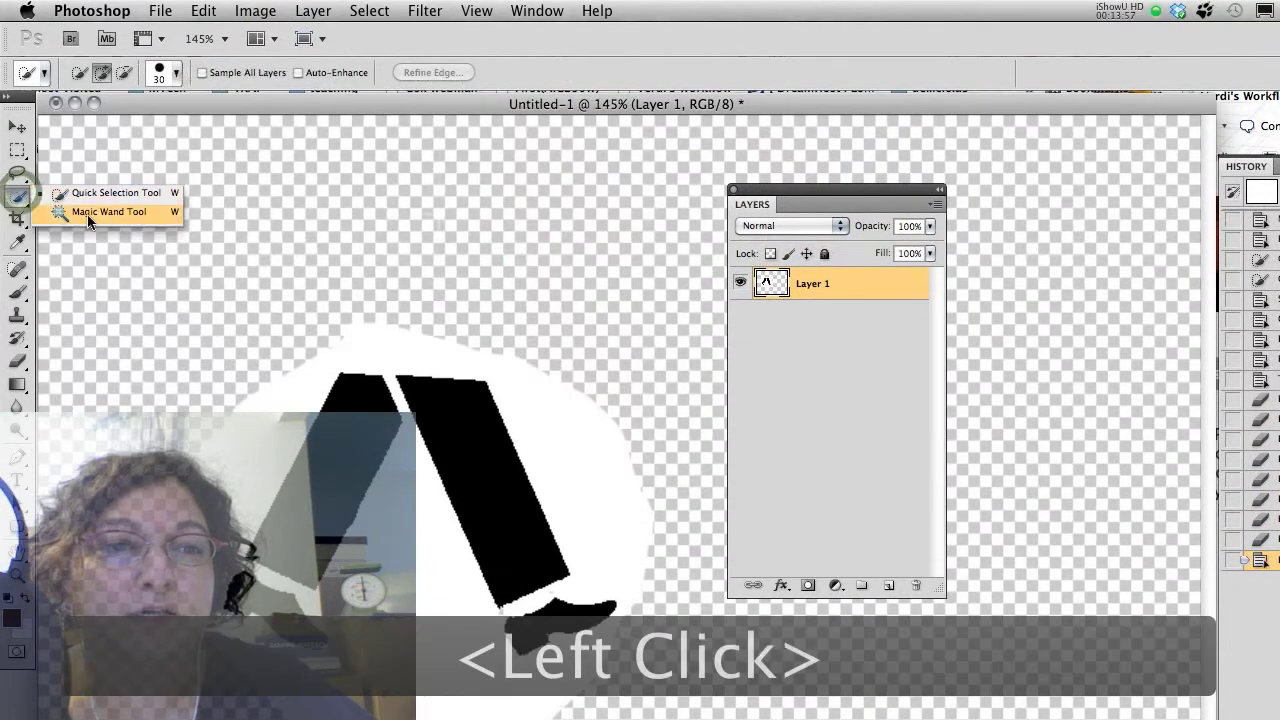
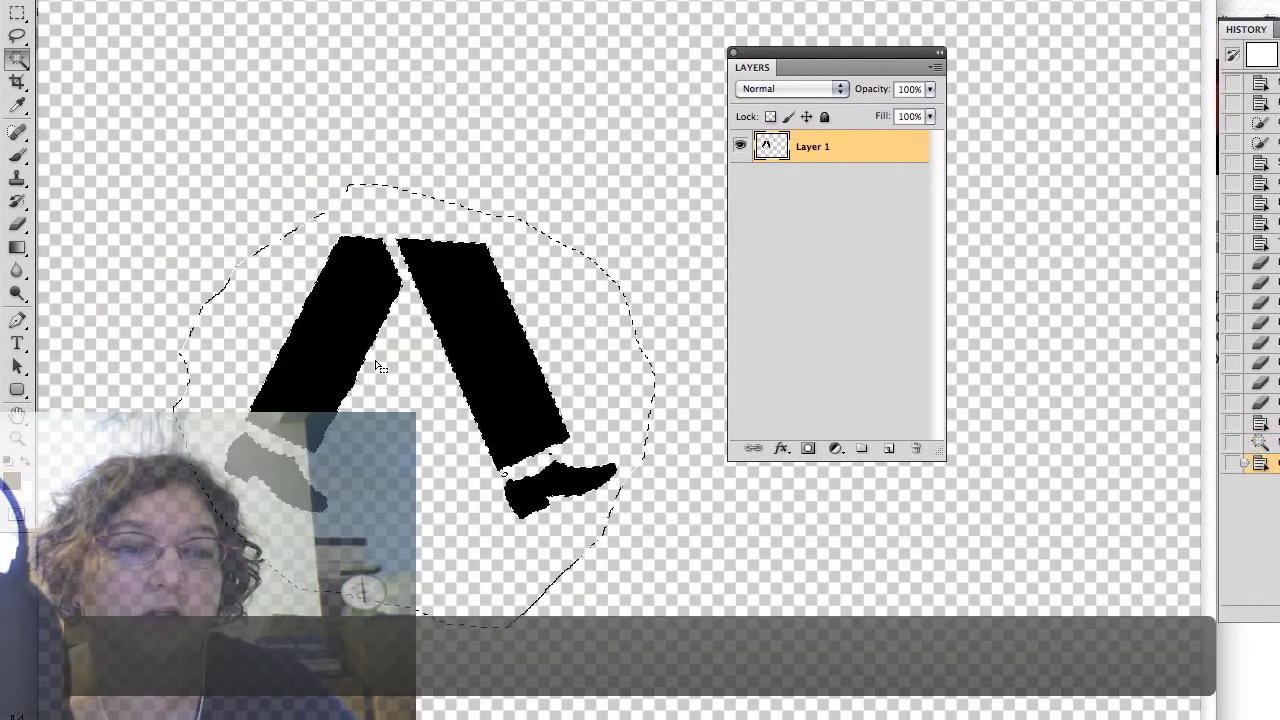
pyautogui.press('super+d')
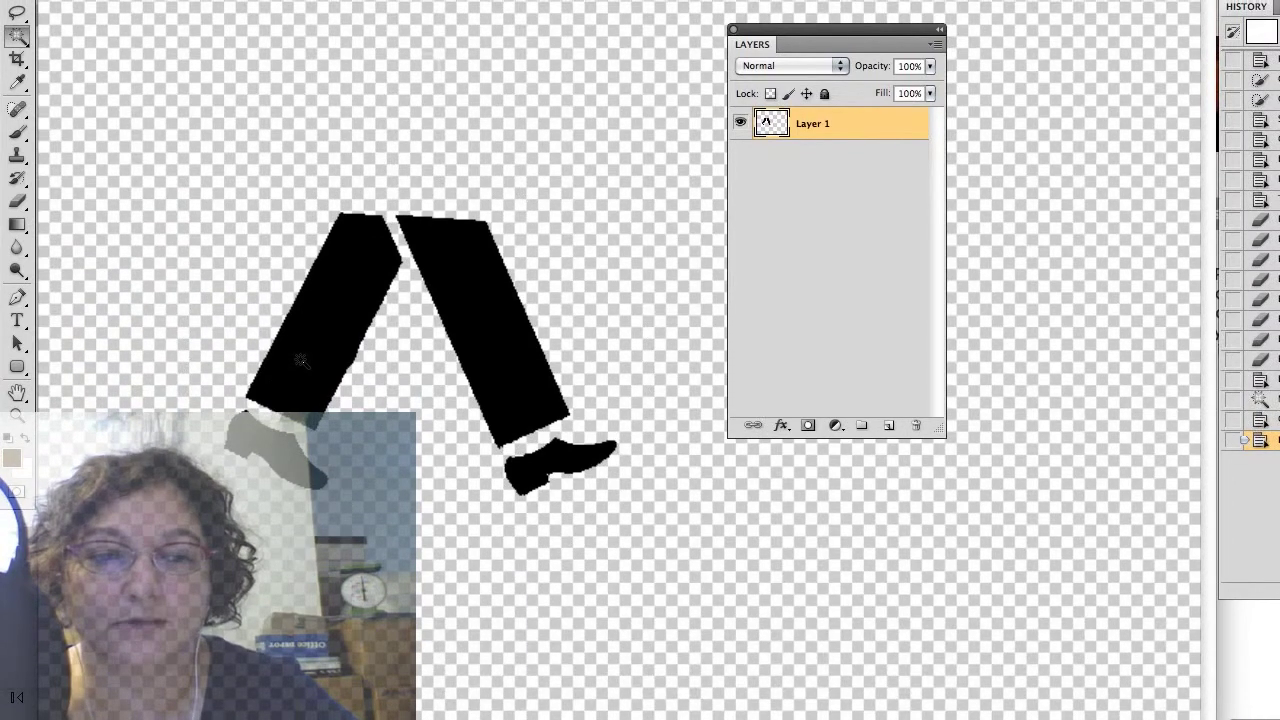
# Step: Save the transparent legs as legs.psd on the Desktop, replacing the older file
pyautogui.click(162, 9)
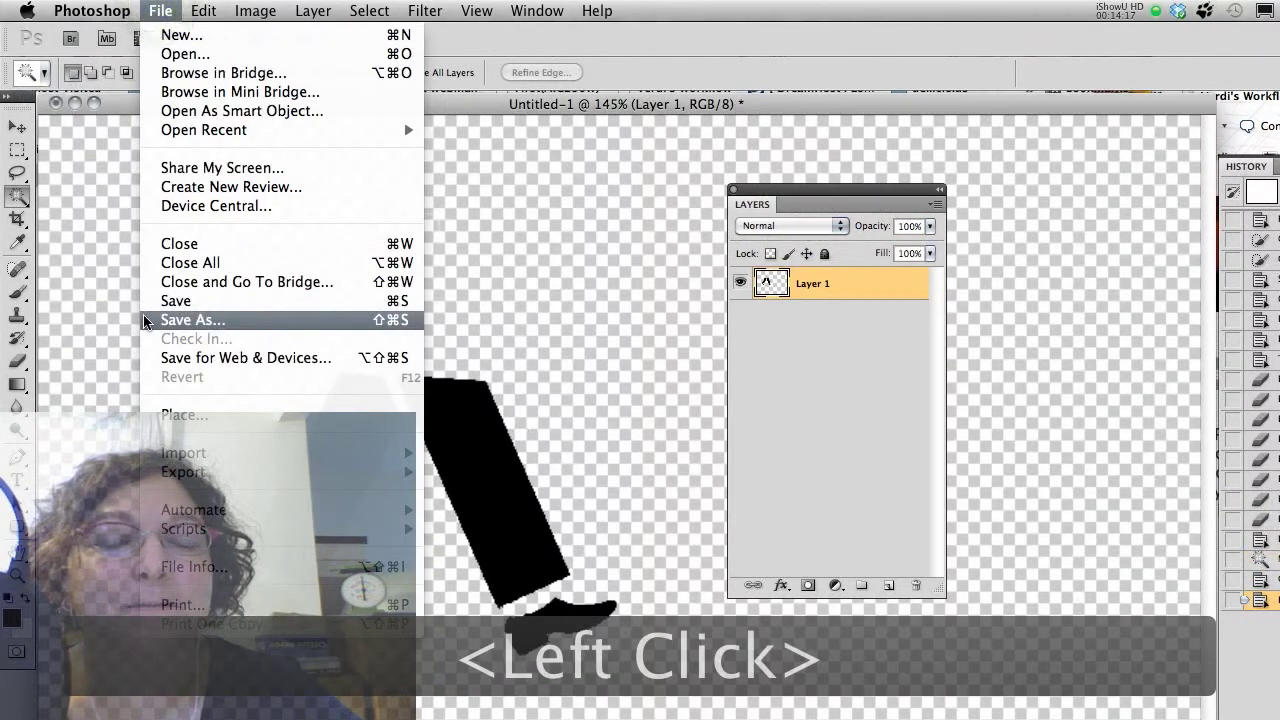
pyautogui.click(148, 322)
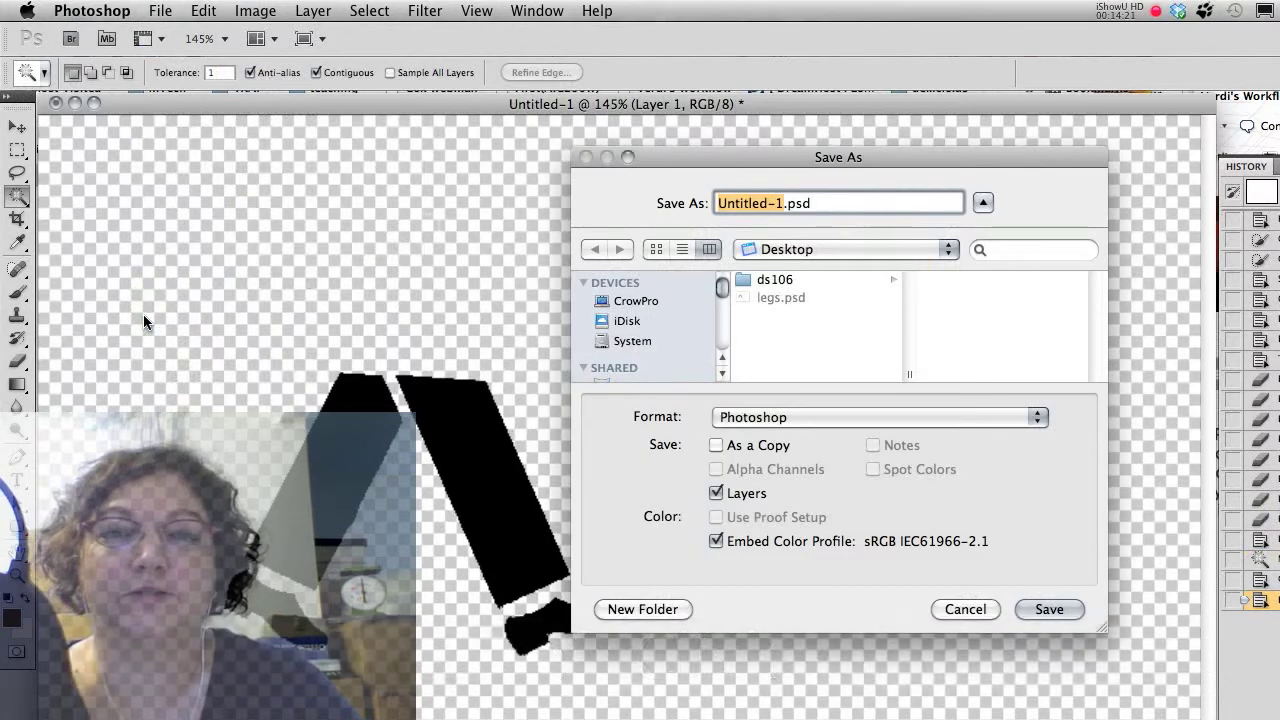
pyautogui.write('legs')
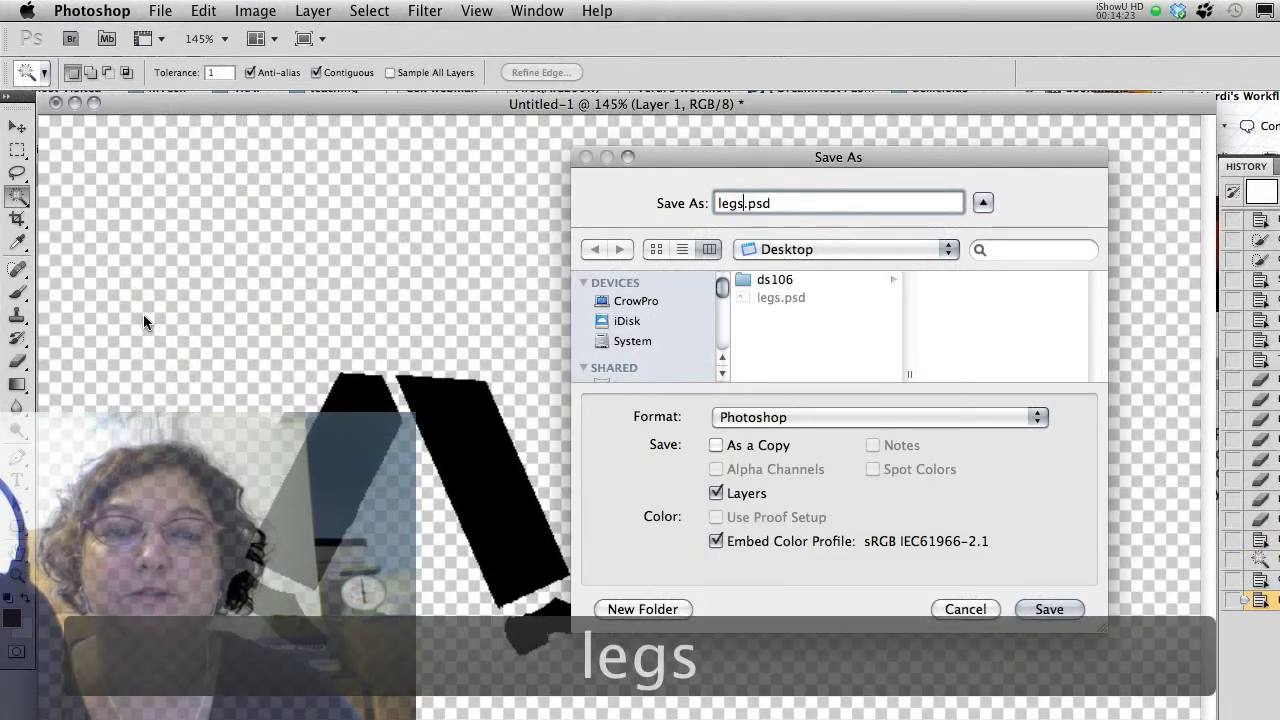
pyautogui.click(687, 329)
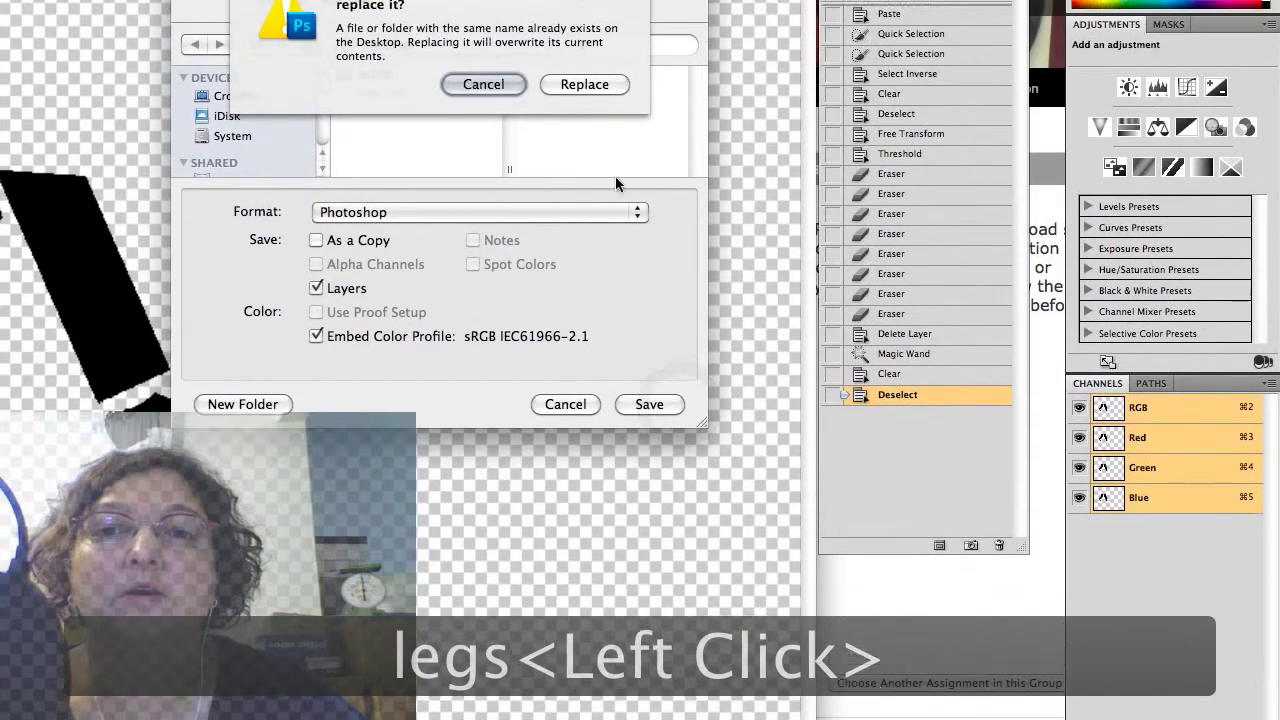
pyautogui.click(635, 295)
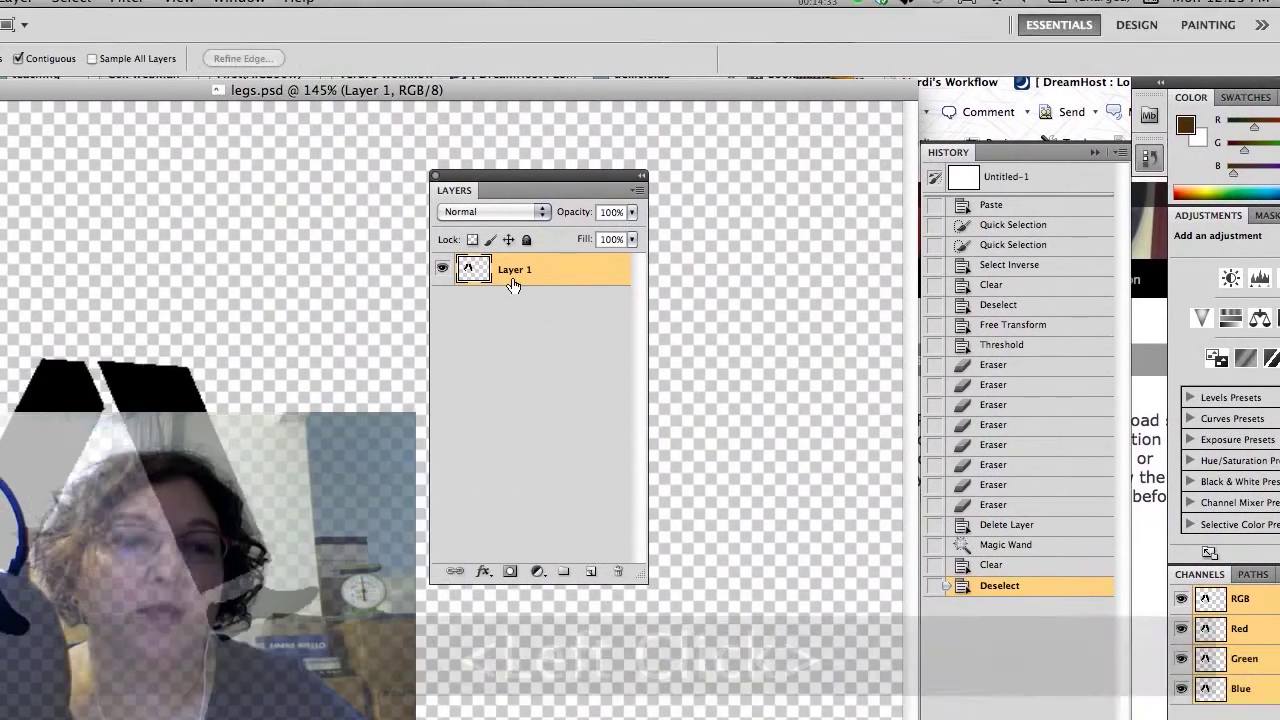
# Step: Leave Firefox and bring the Illustrator silhouette document to the front
pyautogui.press('super+q')
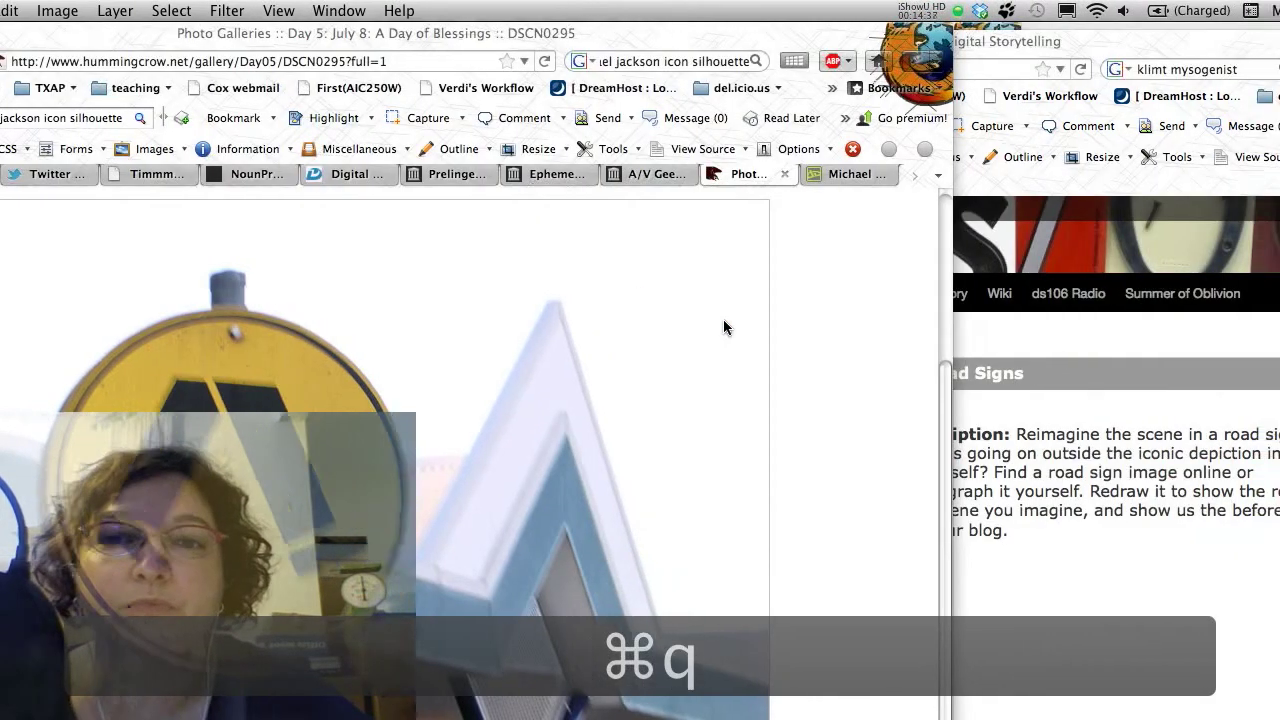
pyautogui.press('super+Tab')
pyautogui.press('super+Tab')
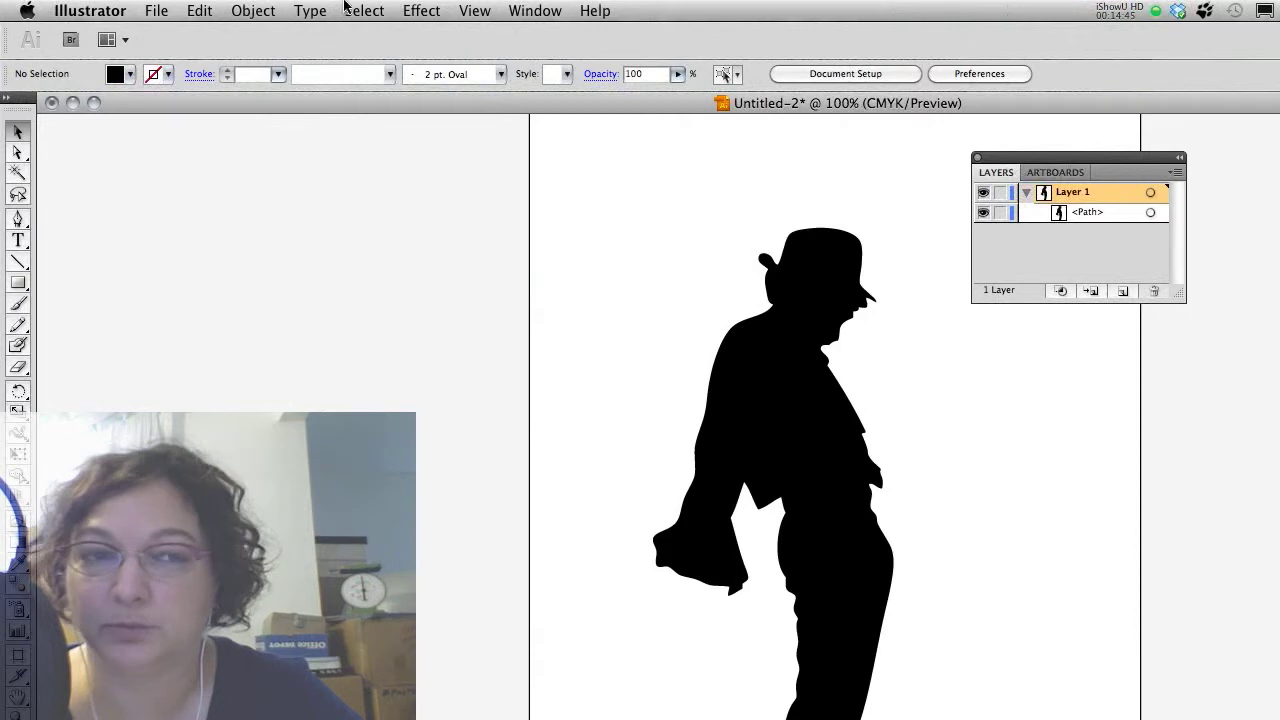
# Step: Place legs.psd from the Desktop into the Illustrator document as a linked file
pyautogui.click(158, 15)
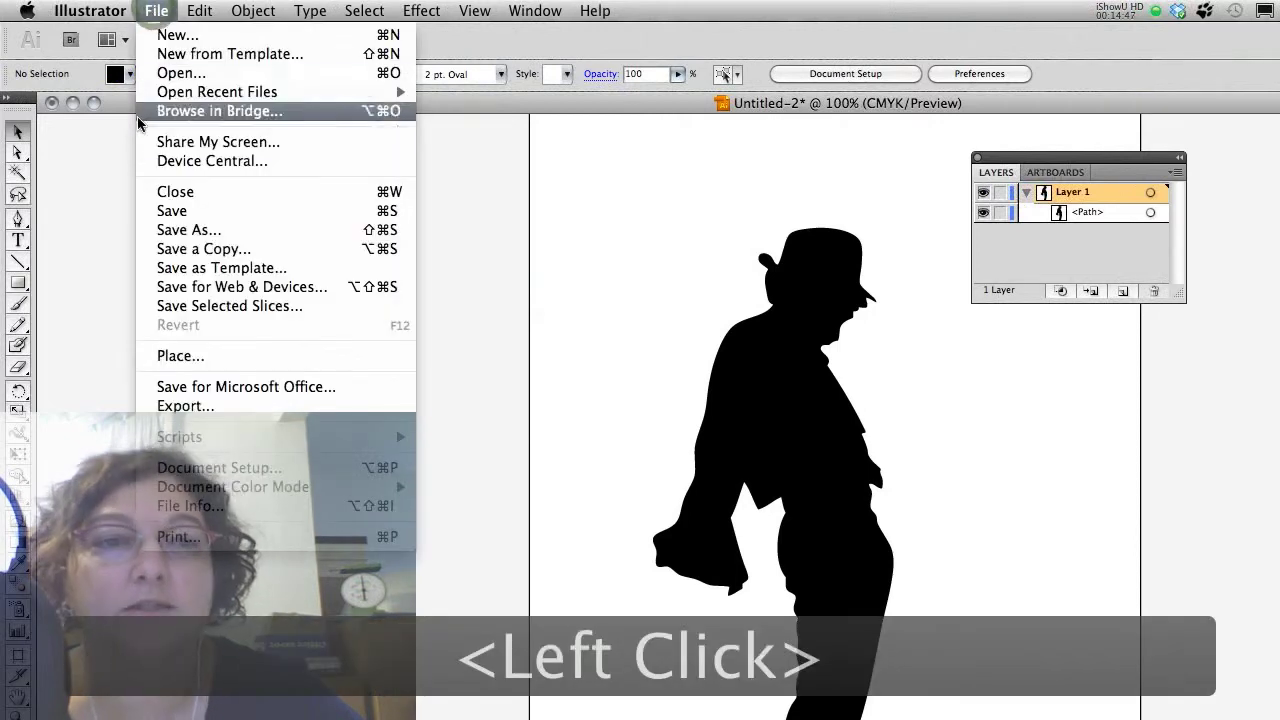
pyautogui.click(166, 359)
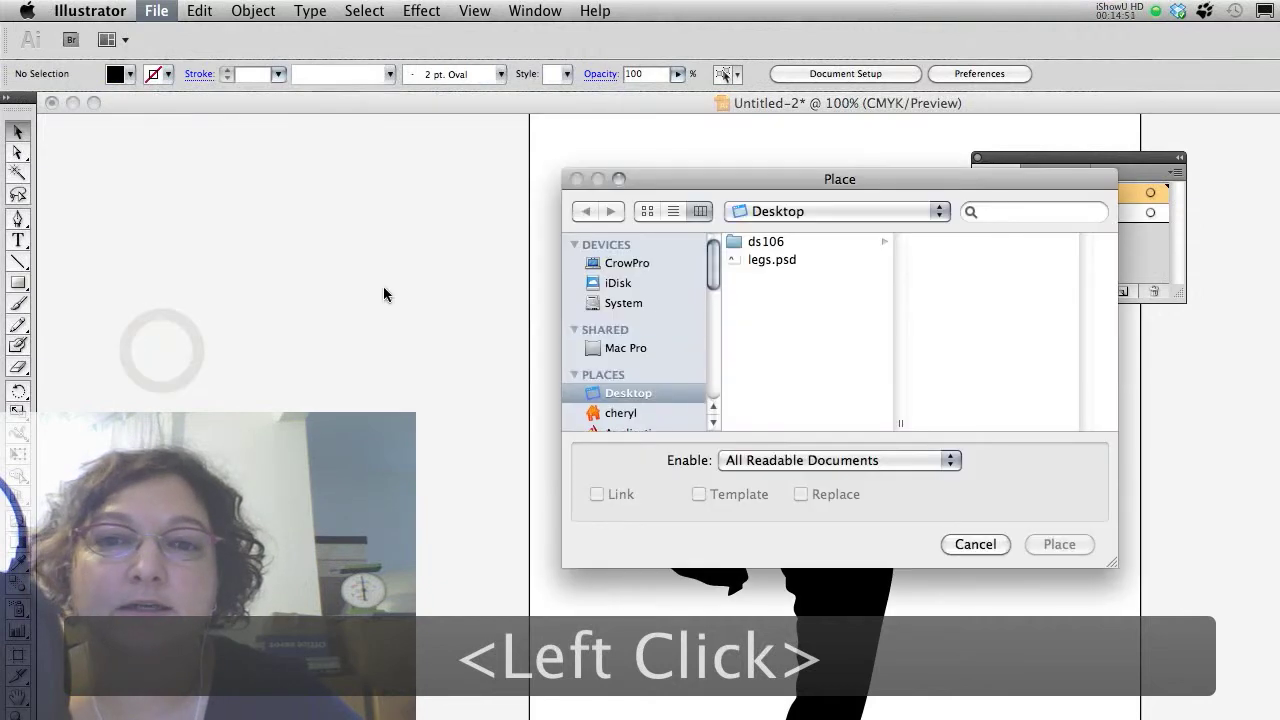
pyautogui.click(691, 266)
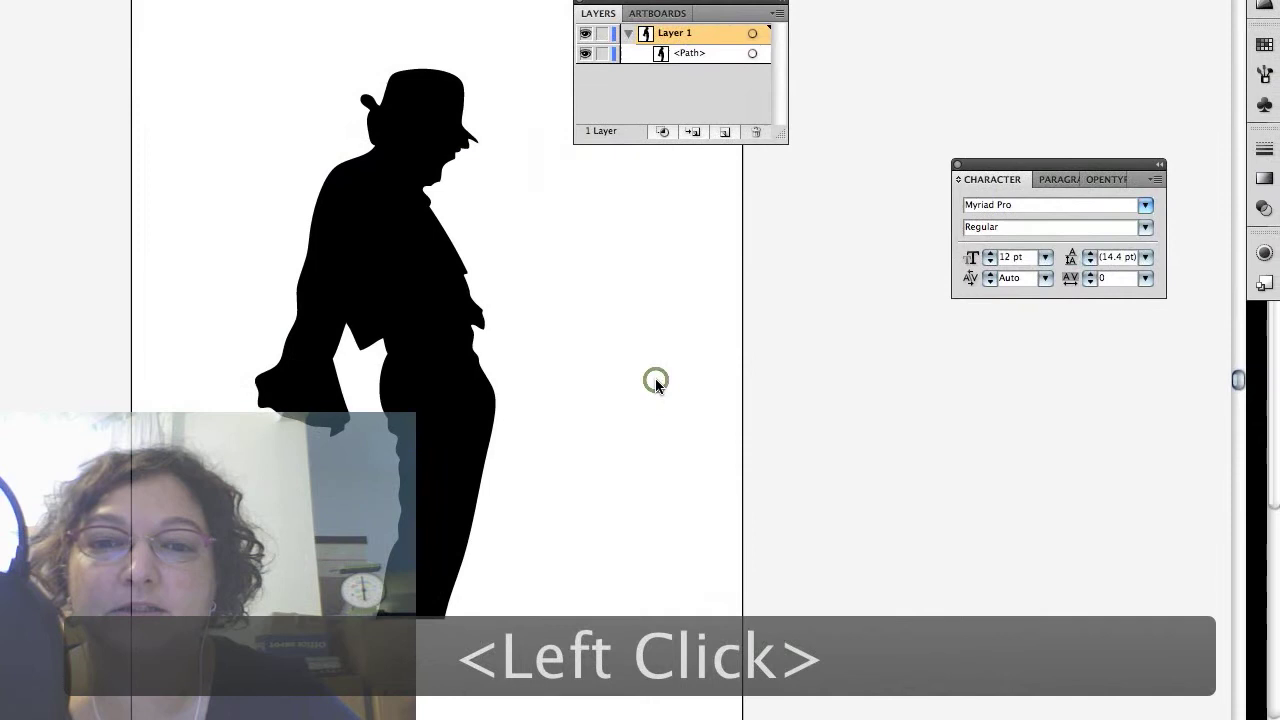
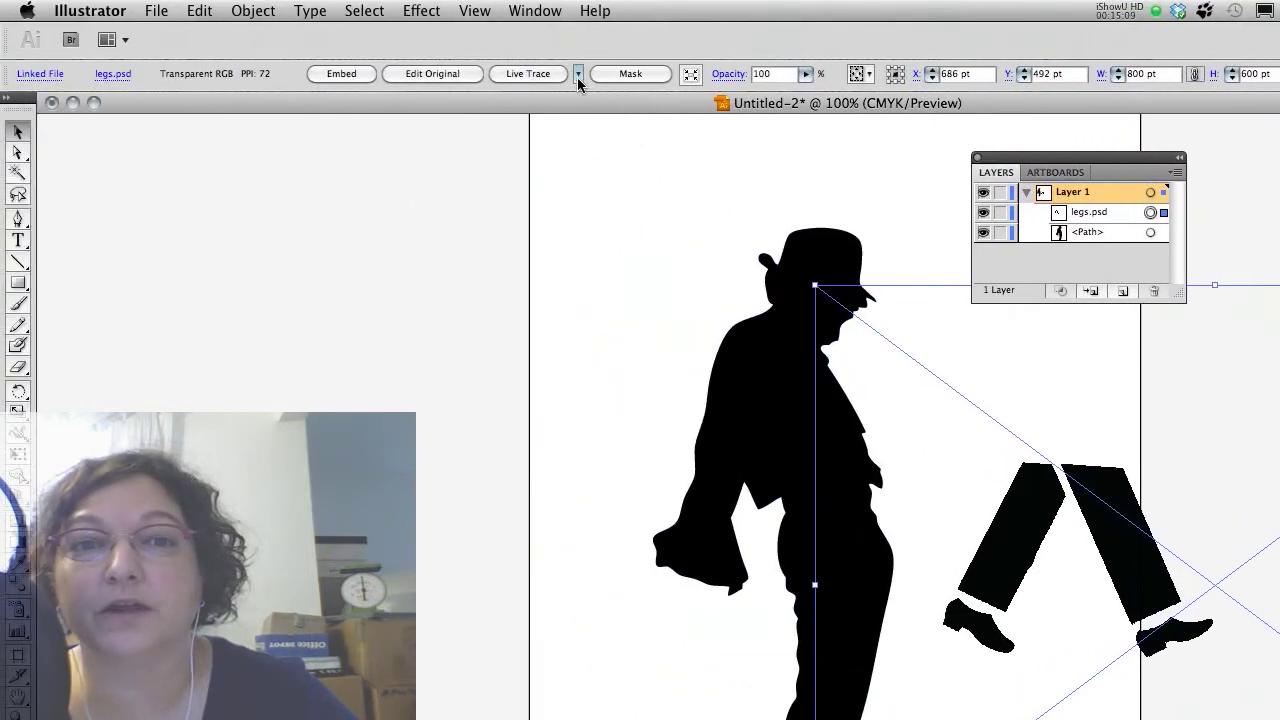
# Step: Live Trace the legs with the One Color Logo preset and expand into vector shapes
pyautogui.click(581, 79)
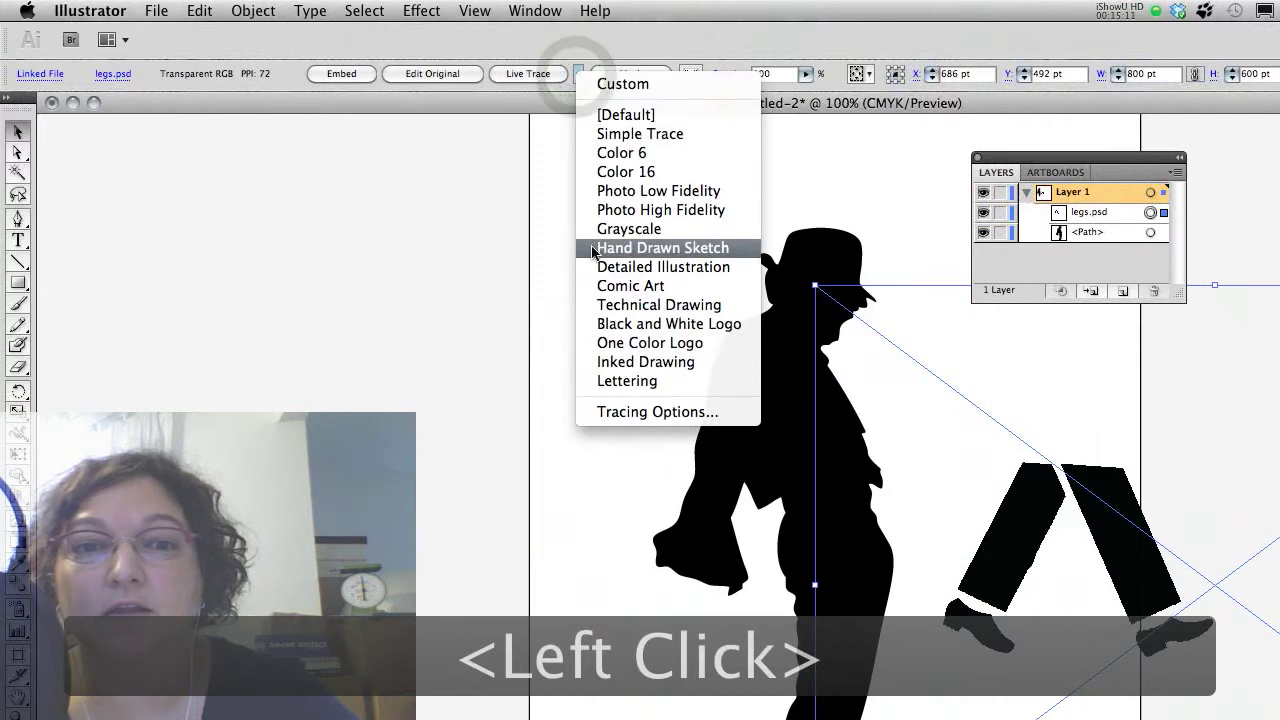
pyautogui.click(621, 345)
pyautogui.click(883, 426)
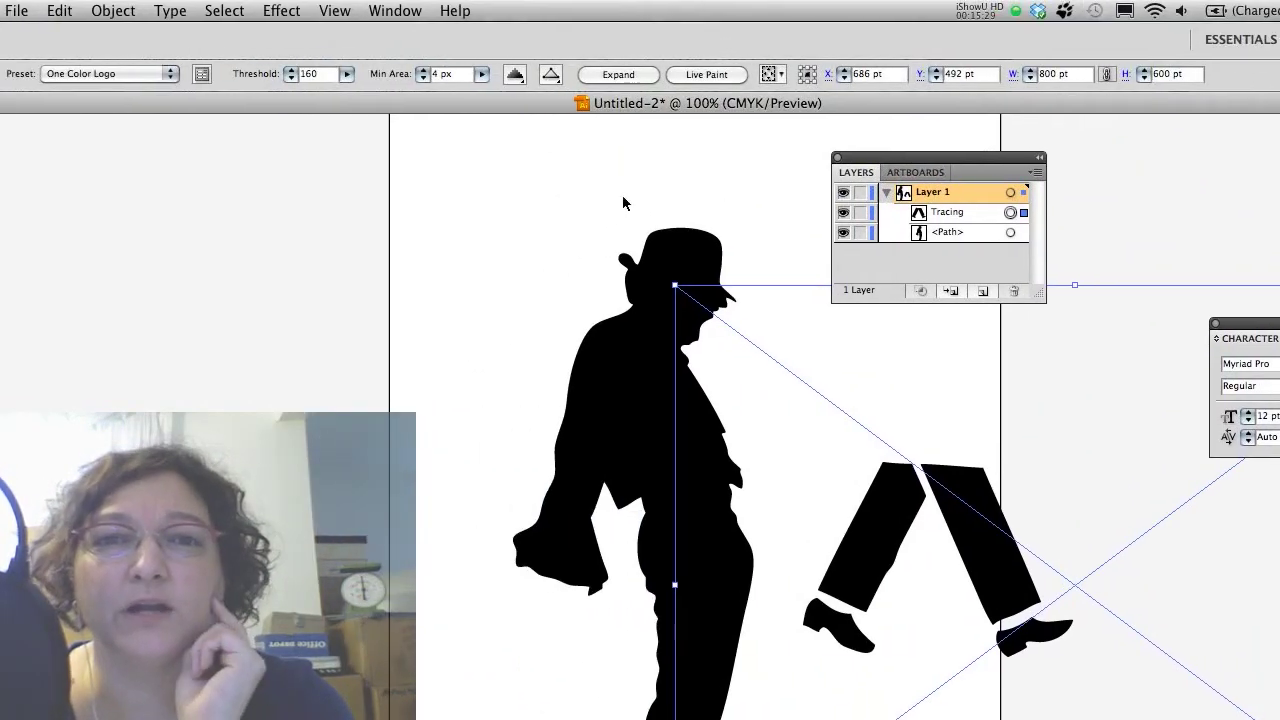
pyautogui.click(647, 74)
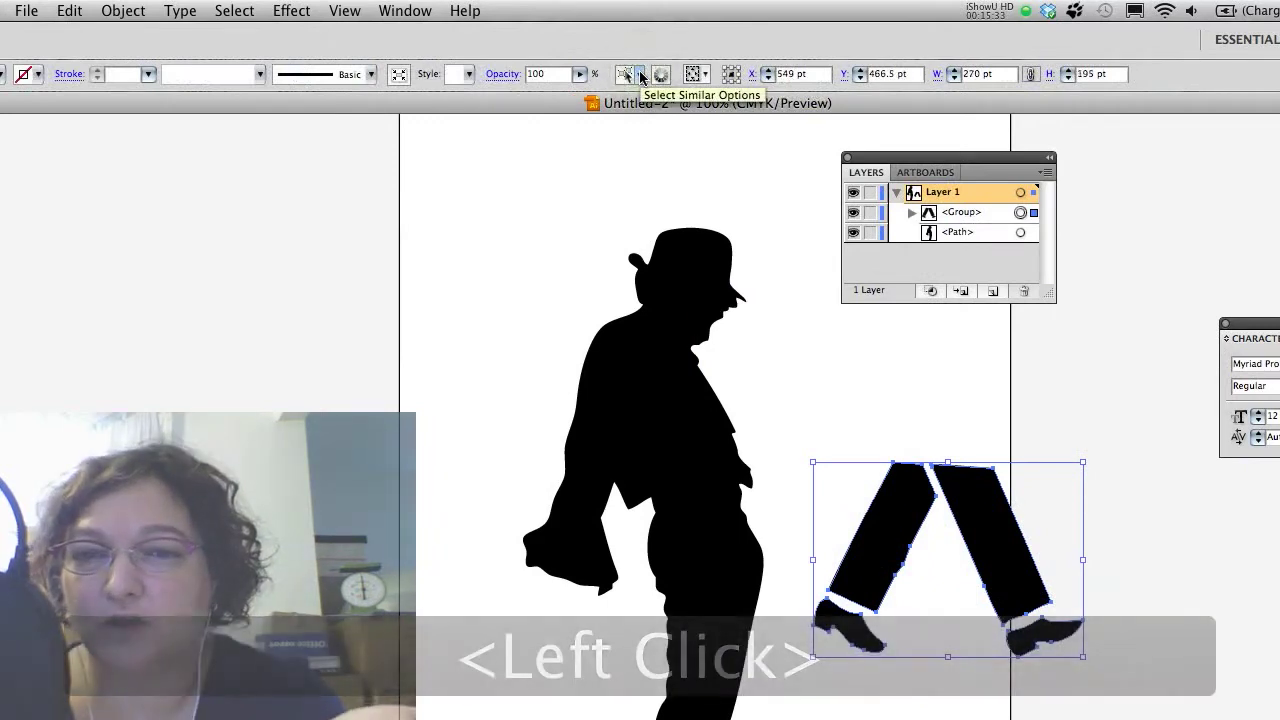
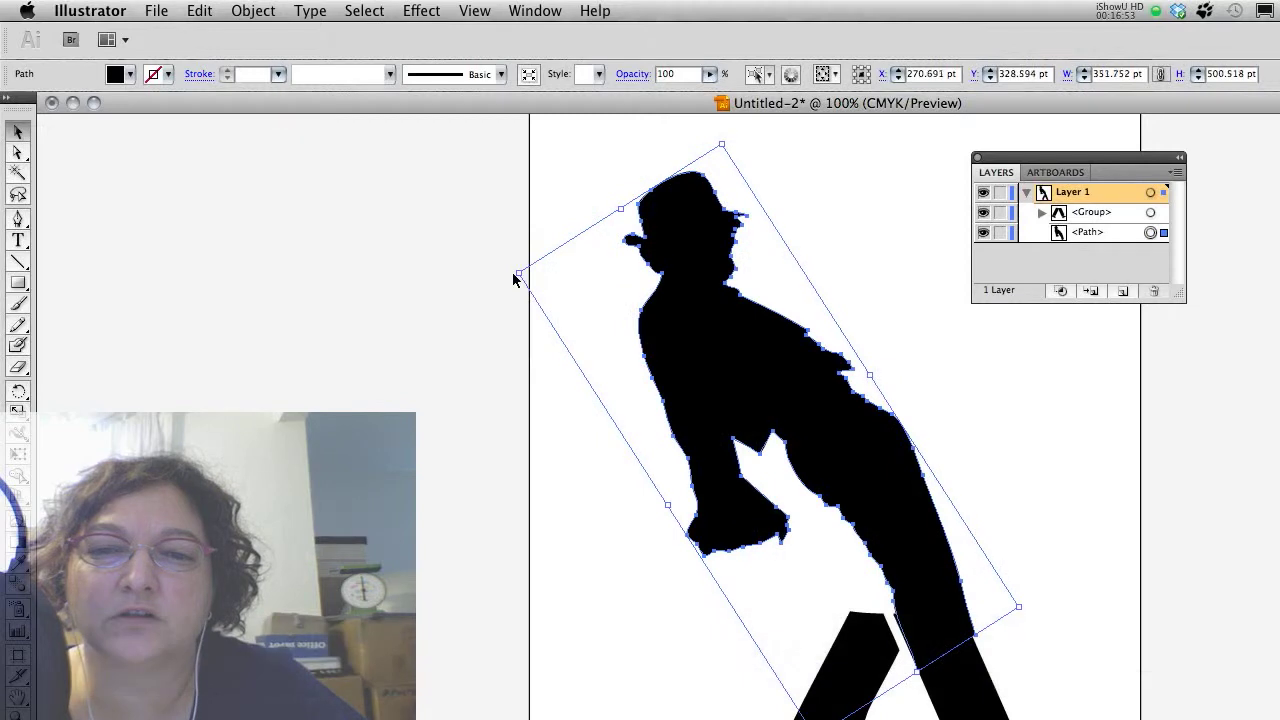
# Step: Nudge the tilted figure left with arrow keys, then deselect it
pyautogui.press('Left')
pyautogui.press('Left')
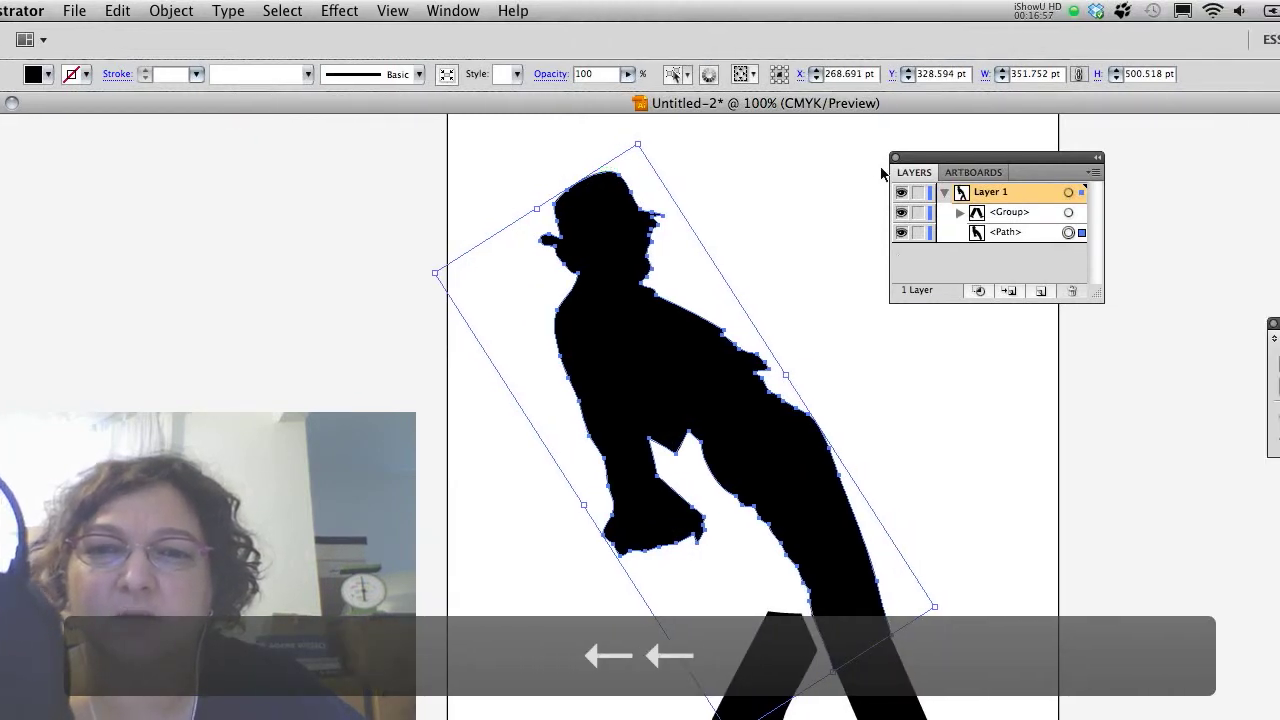
pyautogui.click(657, 212)
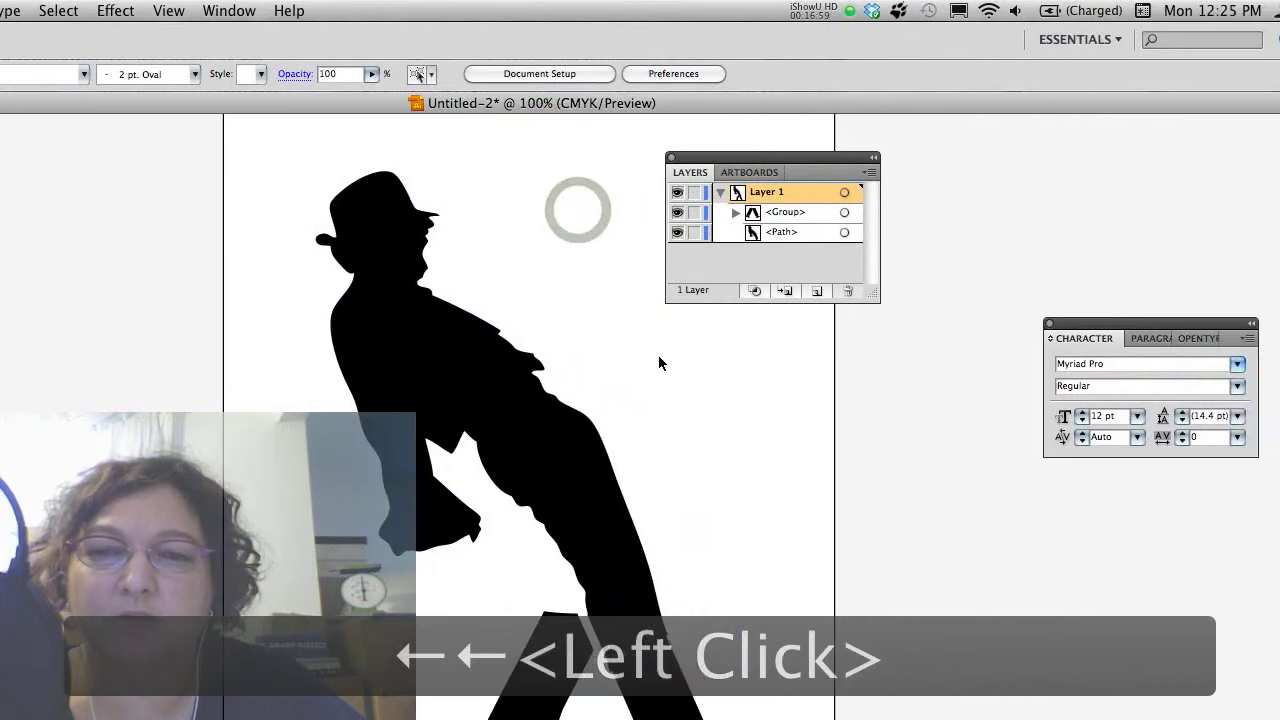
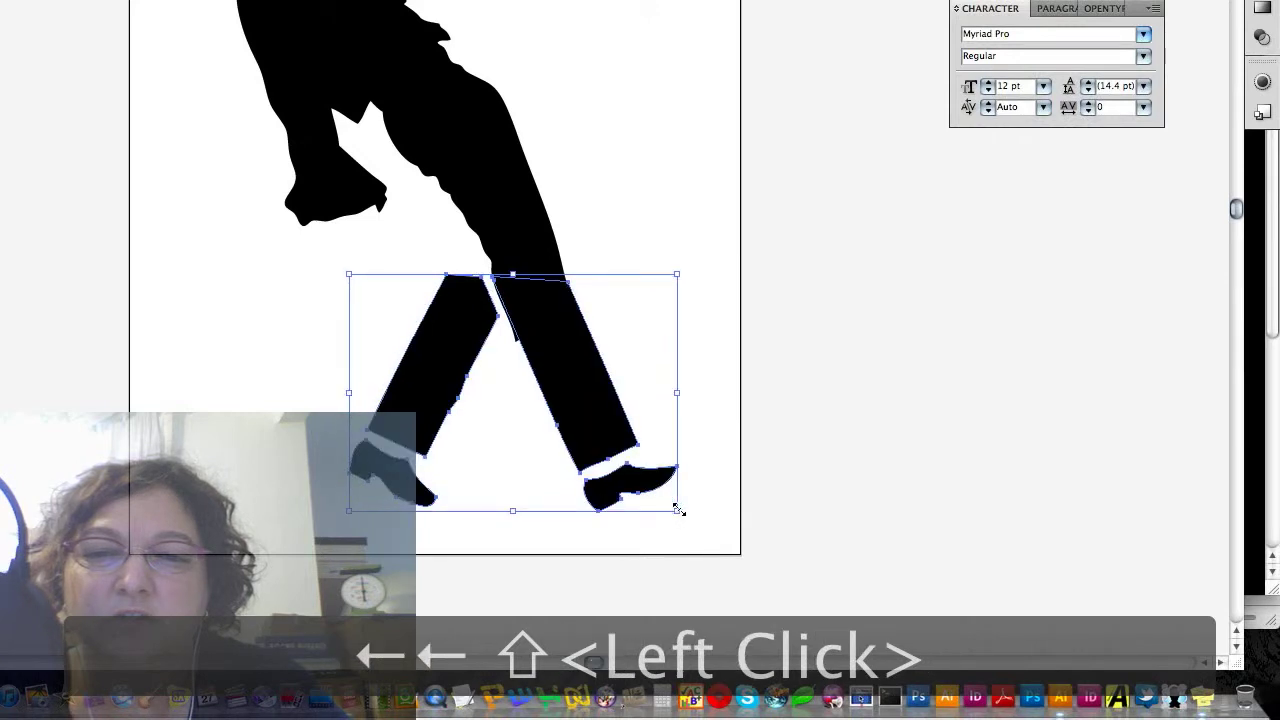
# Step: Nudge the legs group left and right into alignment under the trousers, then deselect it
pyautogui.press('Left')
pyautogui.press('Left')
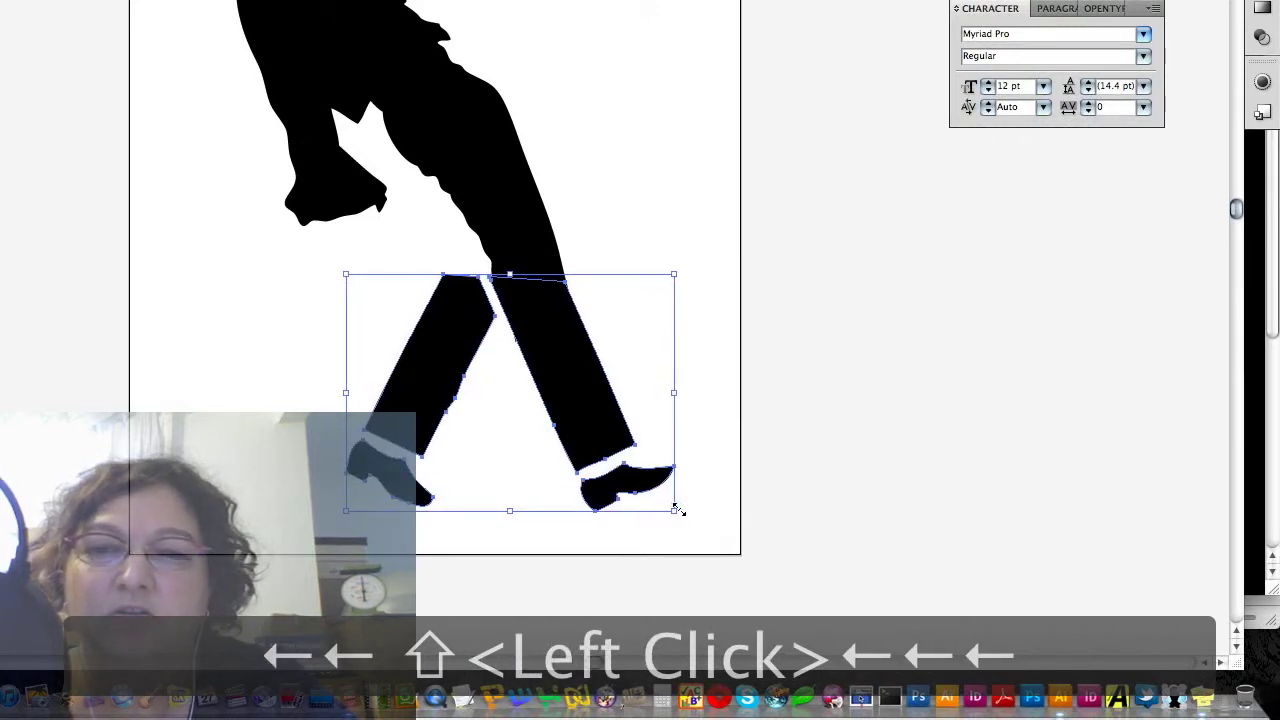
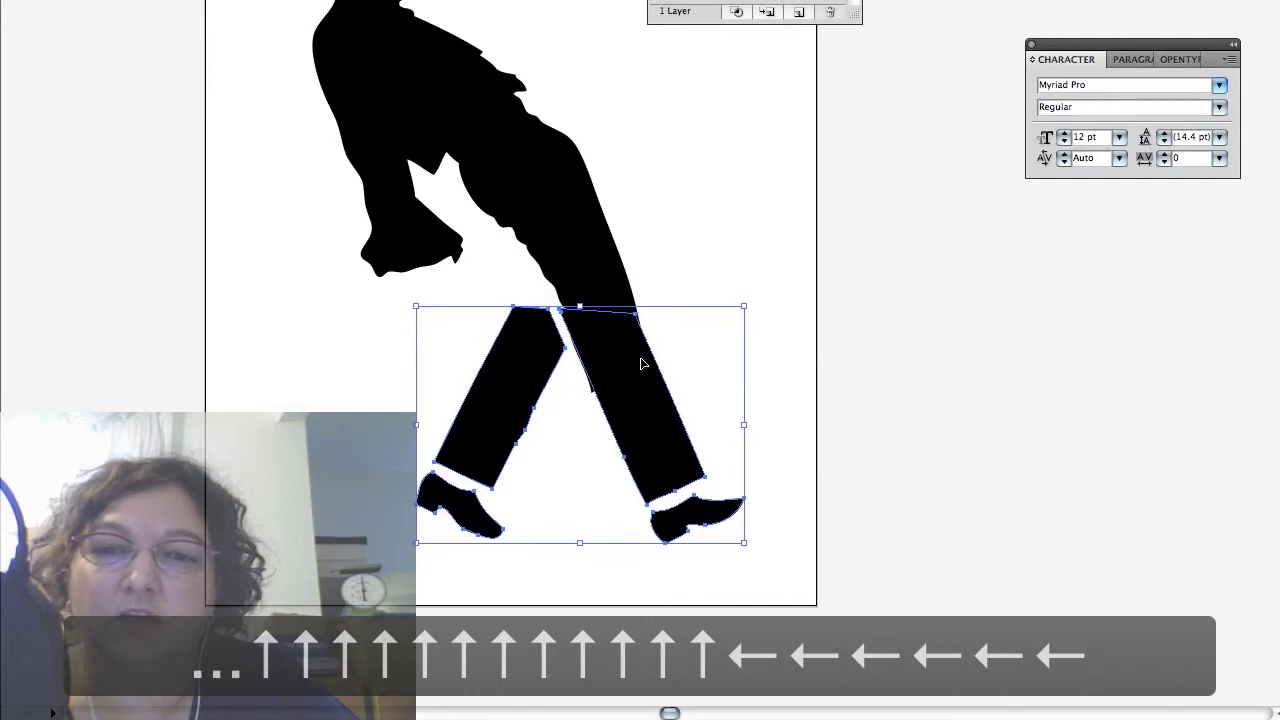
pyautogui.press('Right')
pyautogui.press('Right')
pyautogui.click(696, 280)
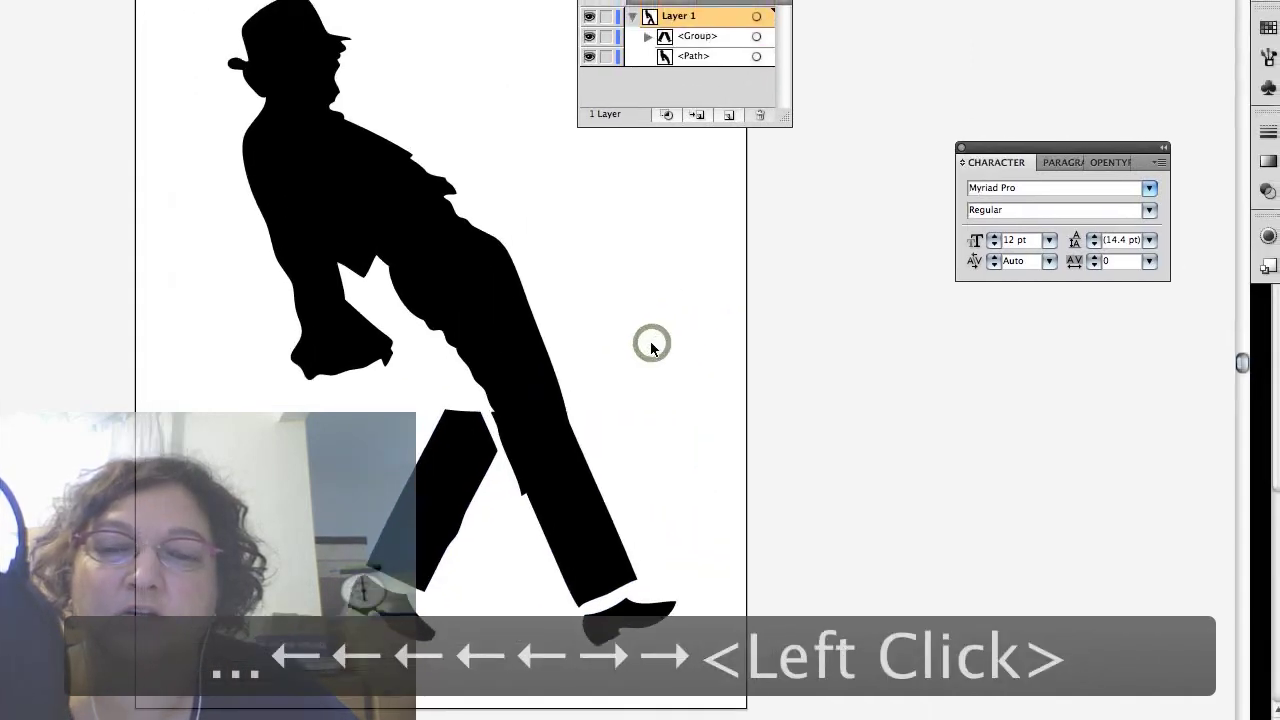
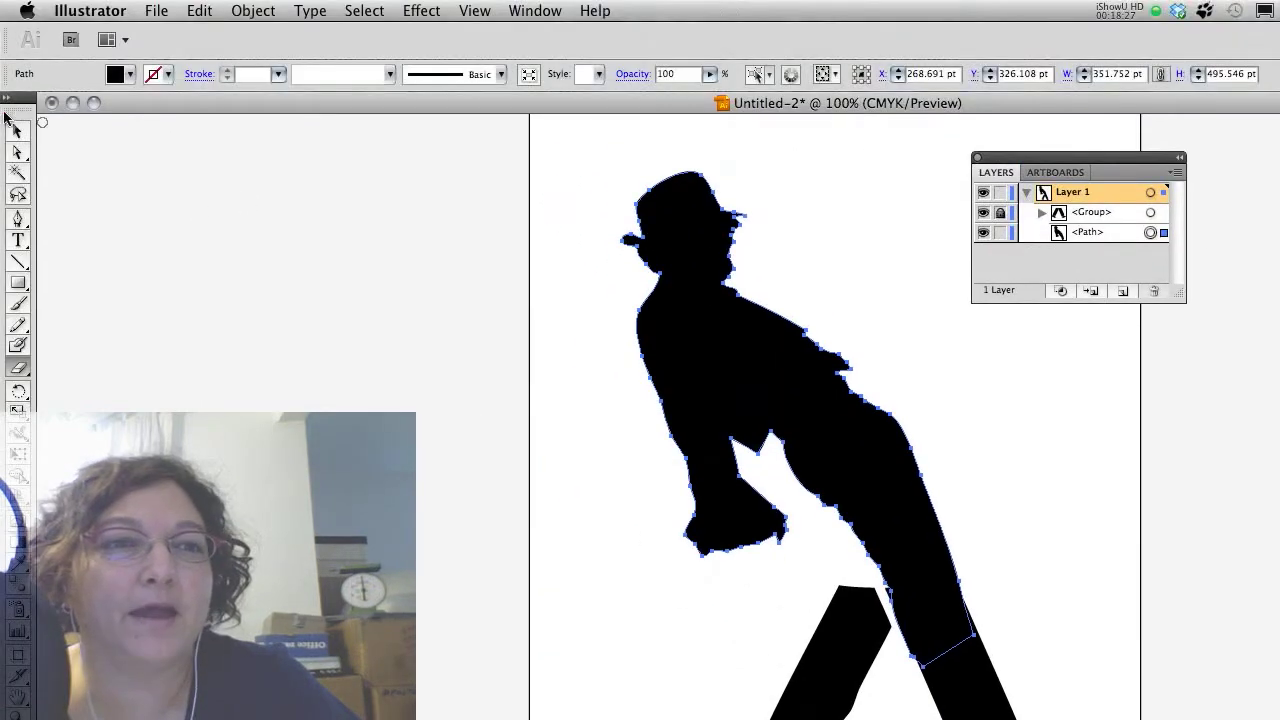
# Step: Lock the tilted body path and select the legs group to adjust the join
pyautogui.click(23, 138)
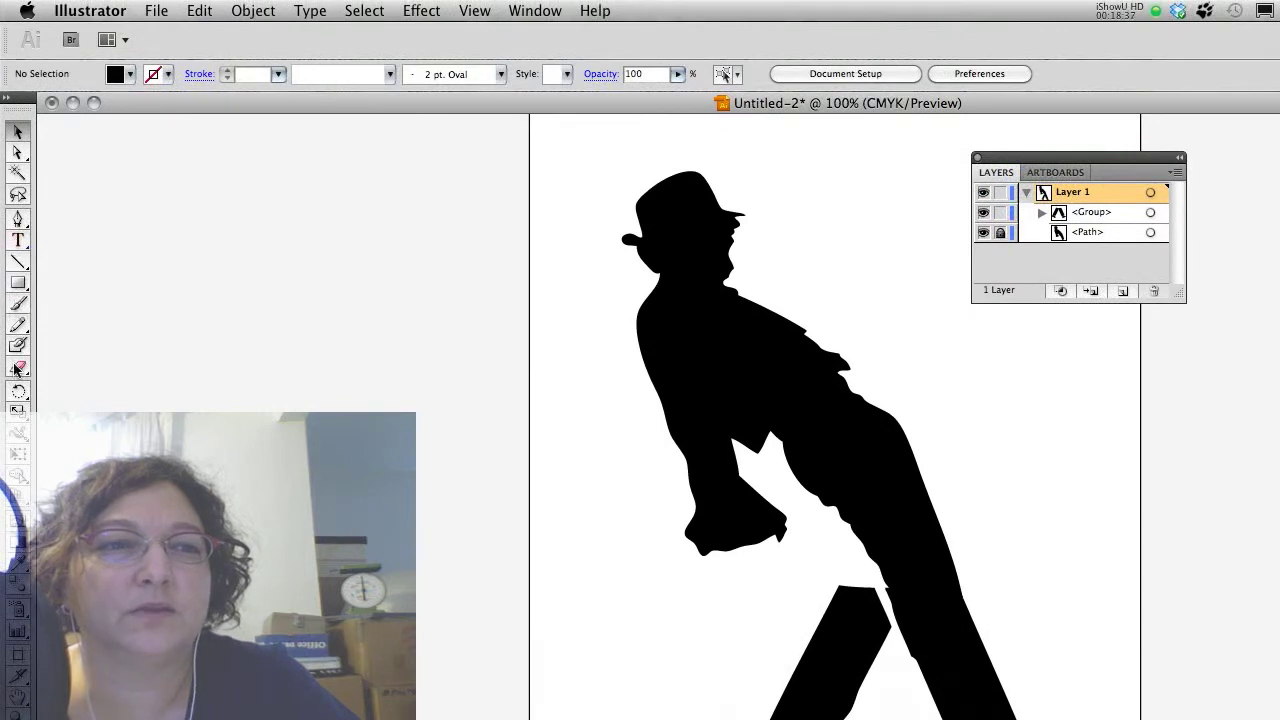
pyautogui.click(18, 380)
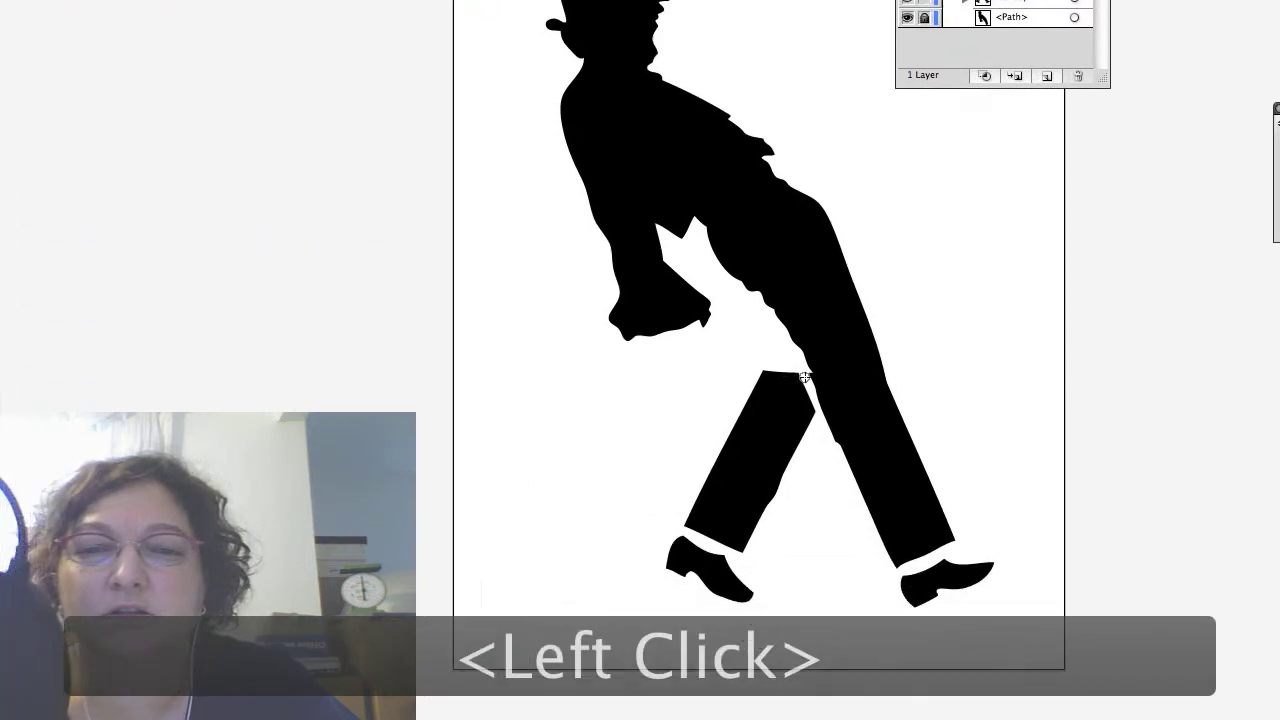
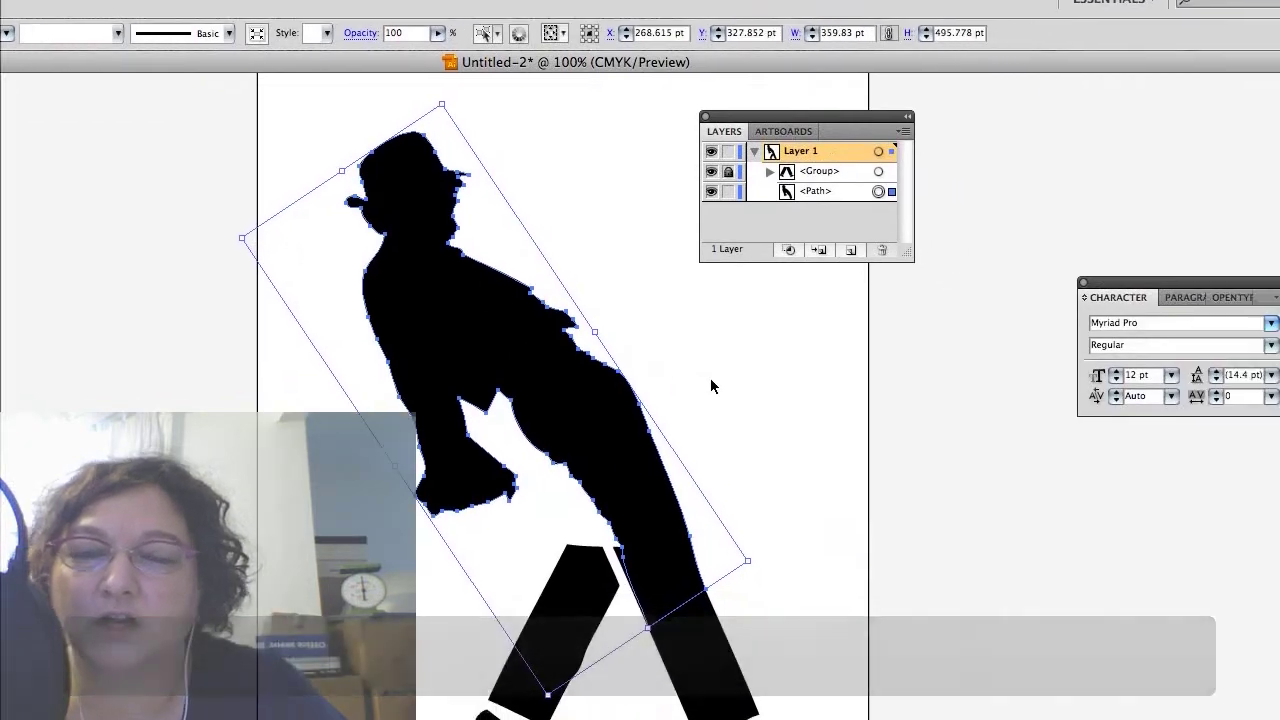
# Step: Deselect the body, toggle the path lock and close the white gap where legs meet trousers
pyautogui.click(647, 362)
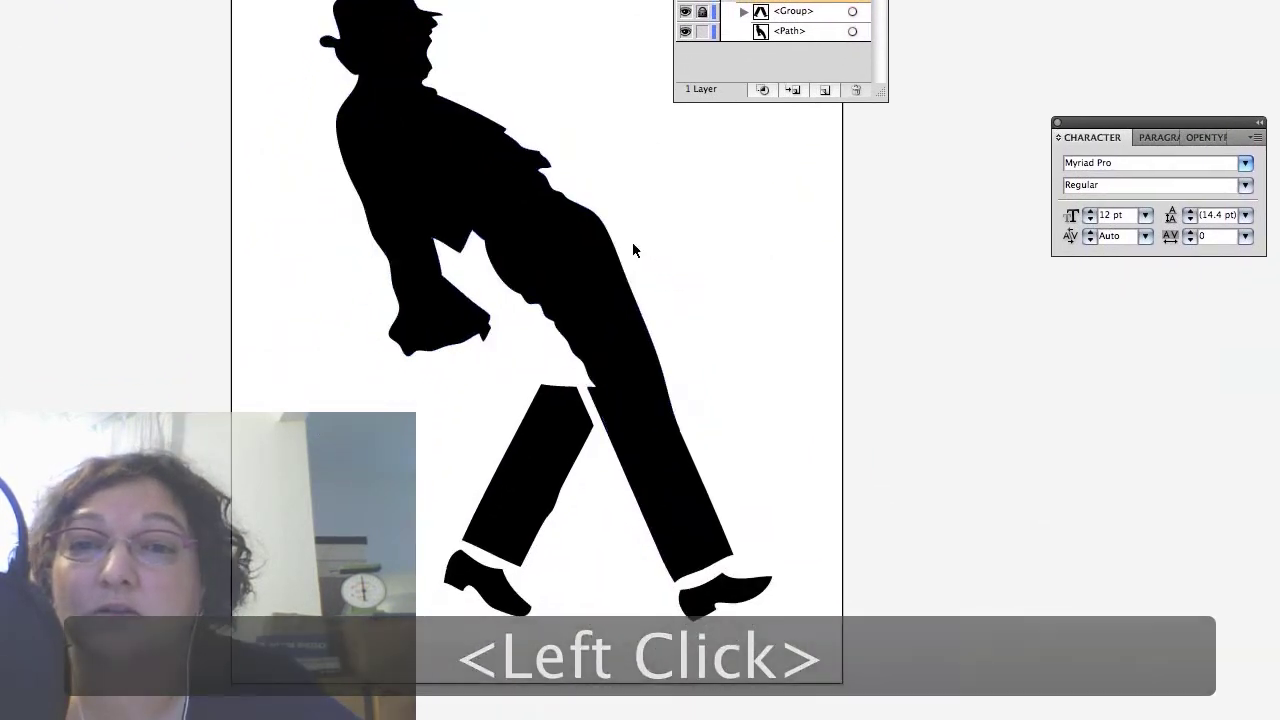
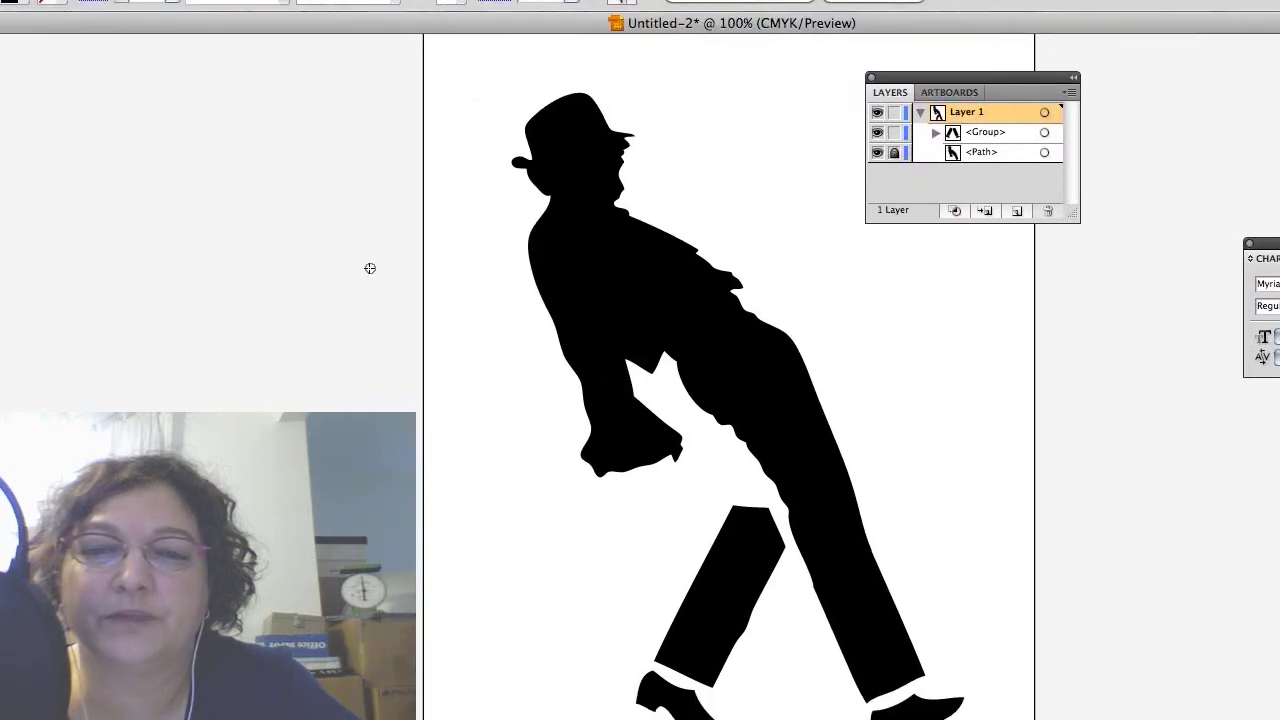
pyautogui.click(20, 141)
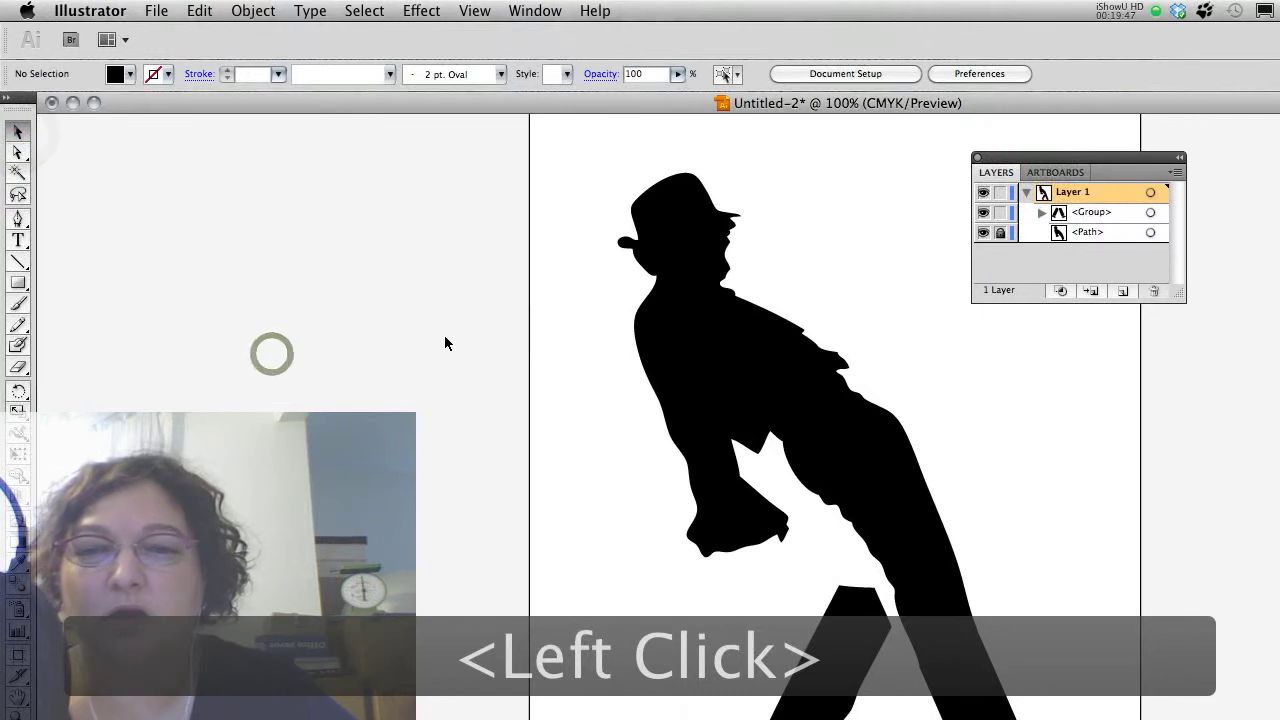
pyautogui.click(449, 345)
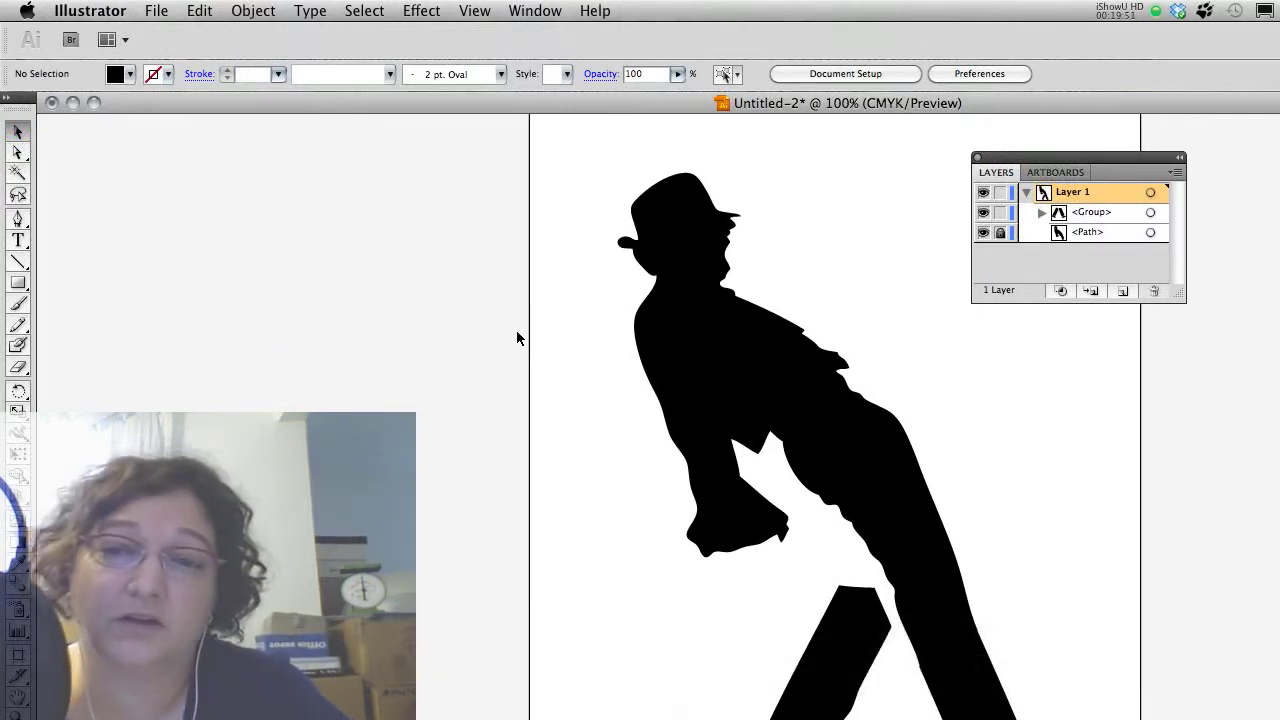
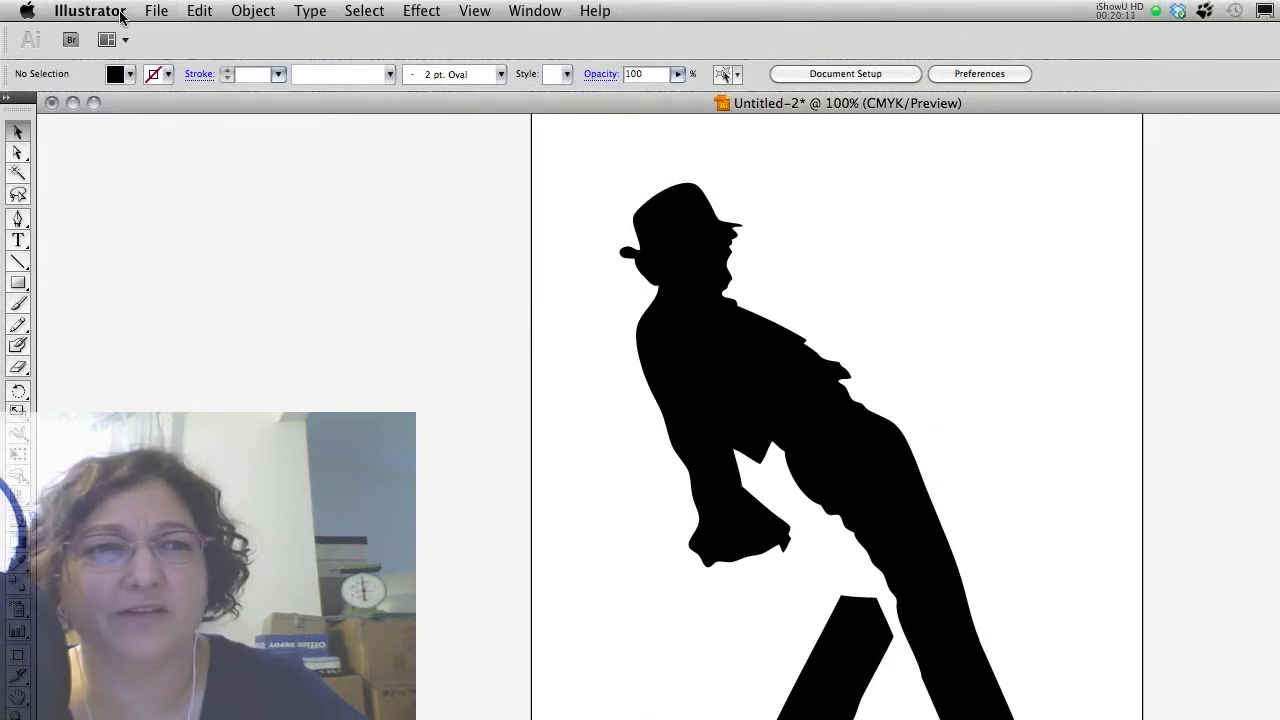
# Step: Show the Document Setup dialog with bleed, transparency and type options
pyautogui.click(155, 17)
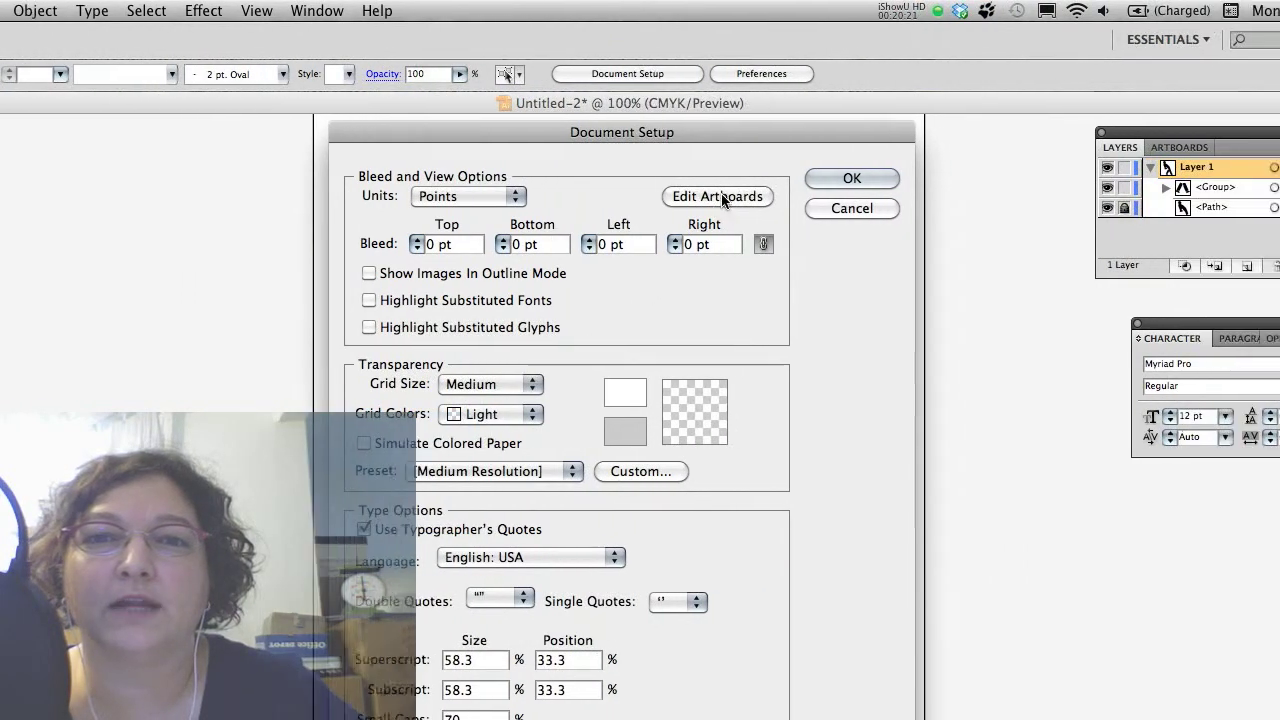
# Step: Fit the artboard to 533 × 720 pt around the figure and return to normal editing
pyautogui.click(693, 187)
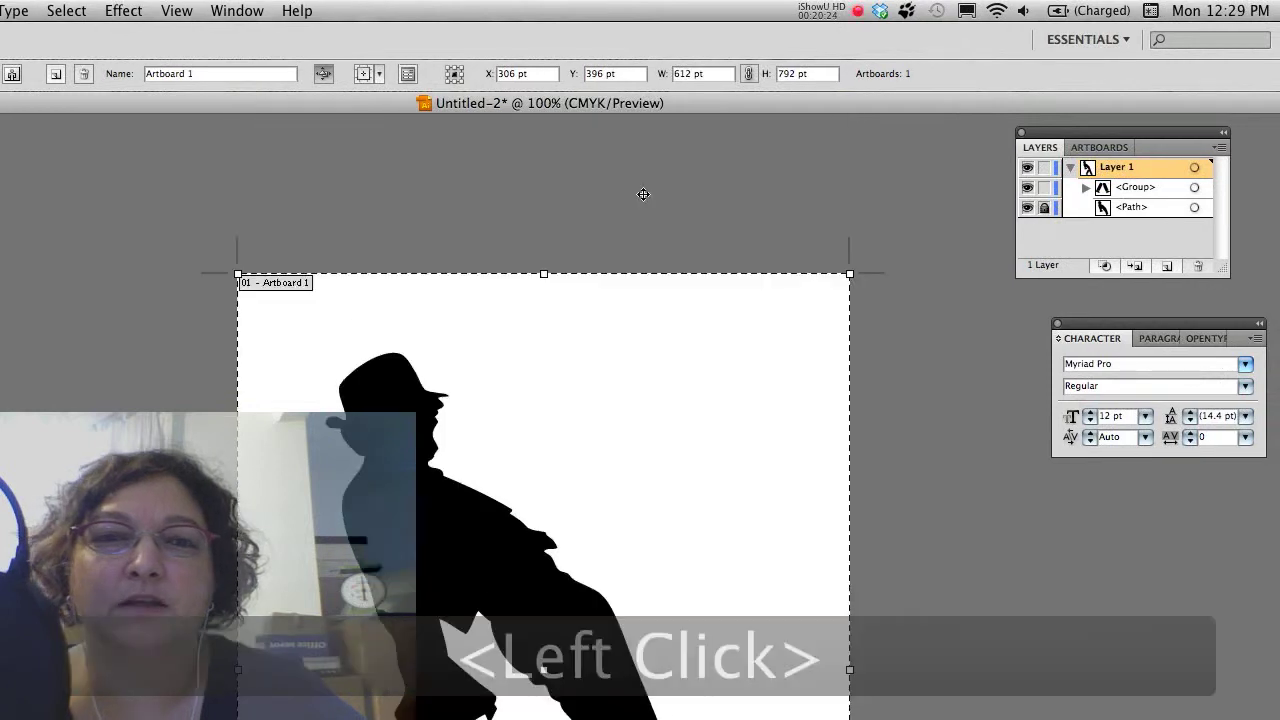
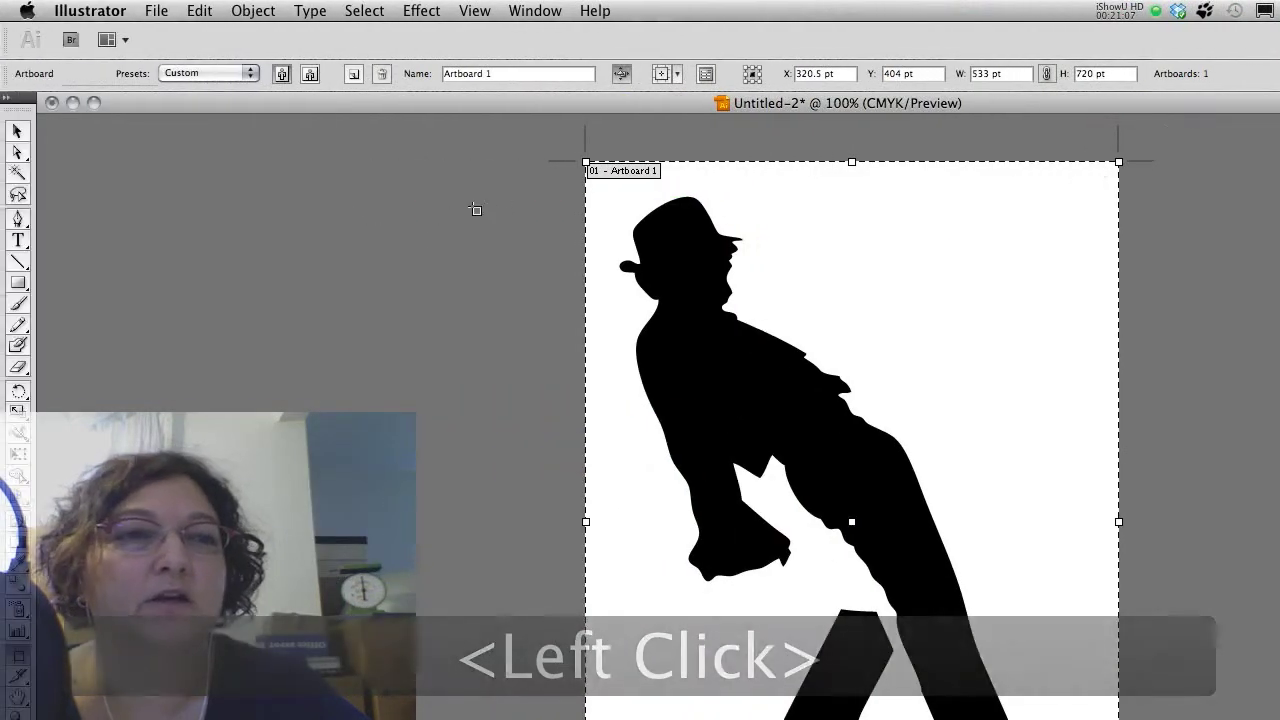
pyautogui.press('Escape')
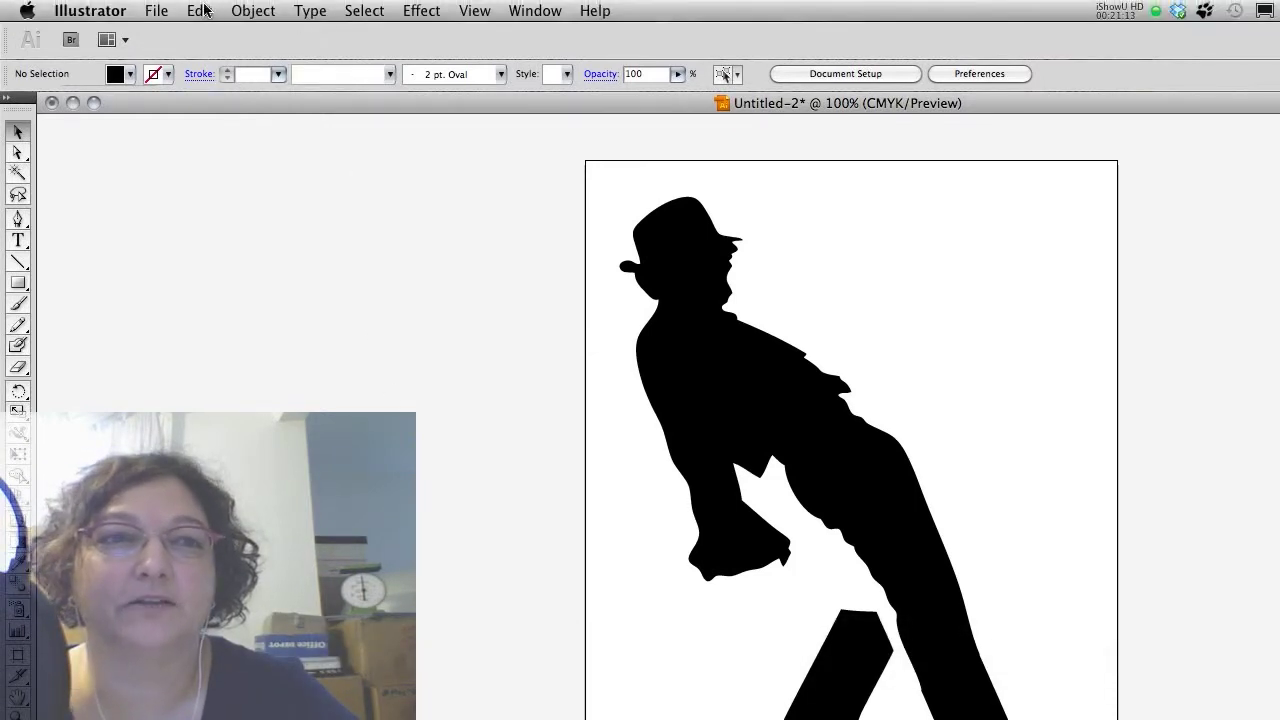
# Step: In Save for Web & Devices, choose 32 colours, try PNG-8, then settle on GIF with transparency
pyautogui.click(162, 15)
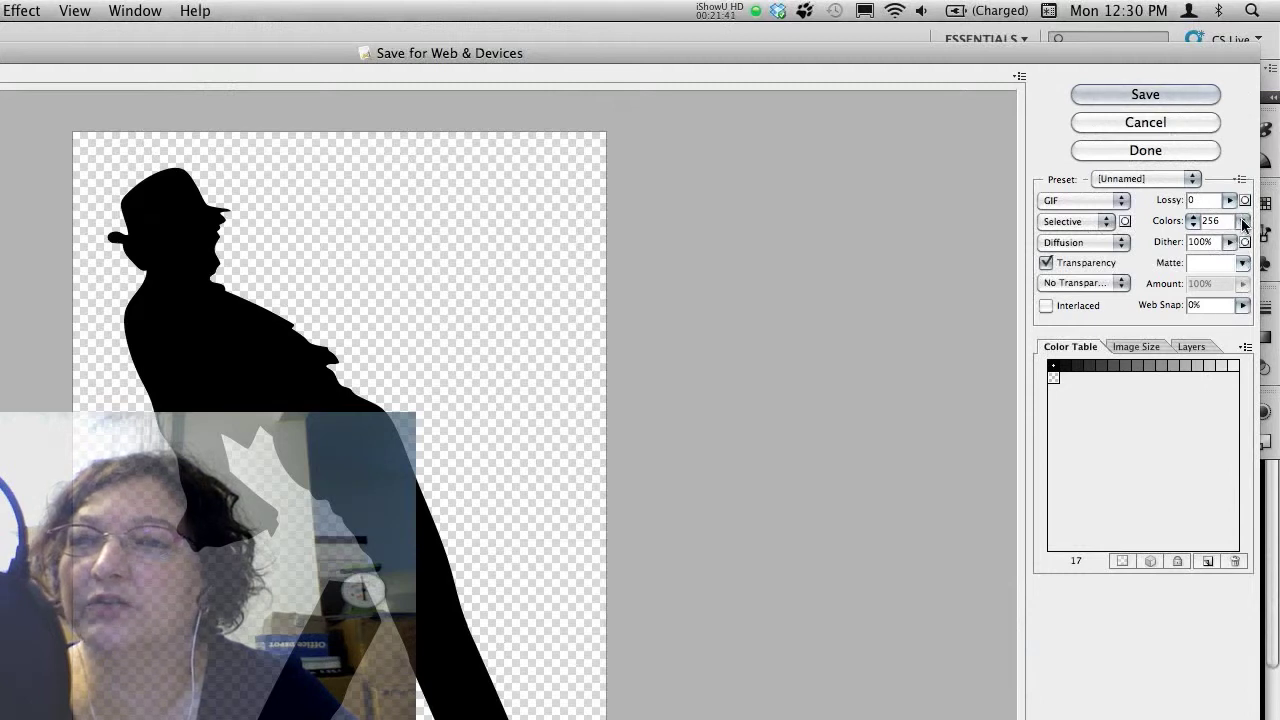
pyautogui.click(1246, 228)
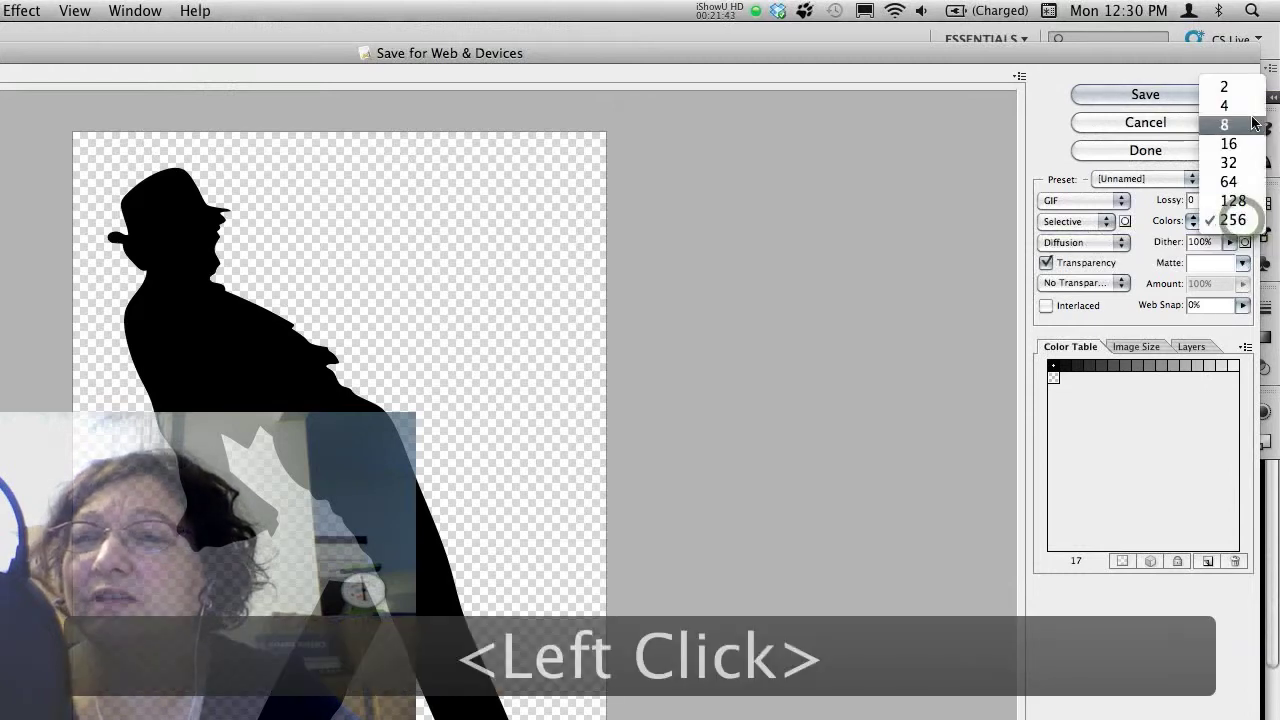
pyautogui.click(1252, 148)
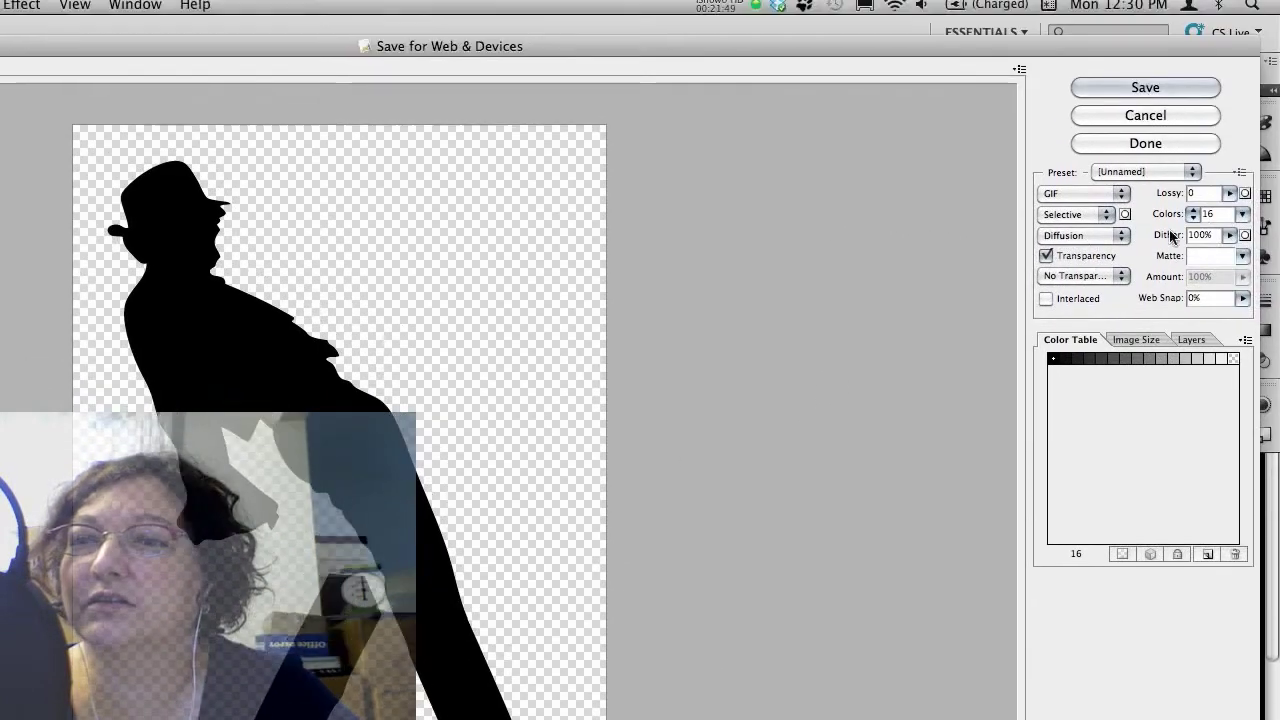
pyautogui.click(1245, 224)
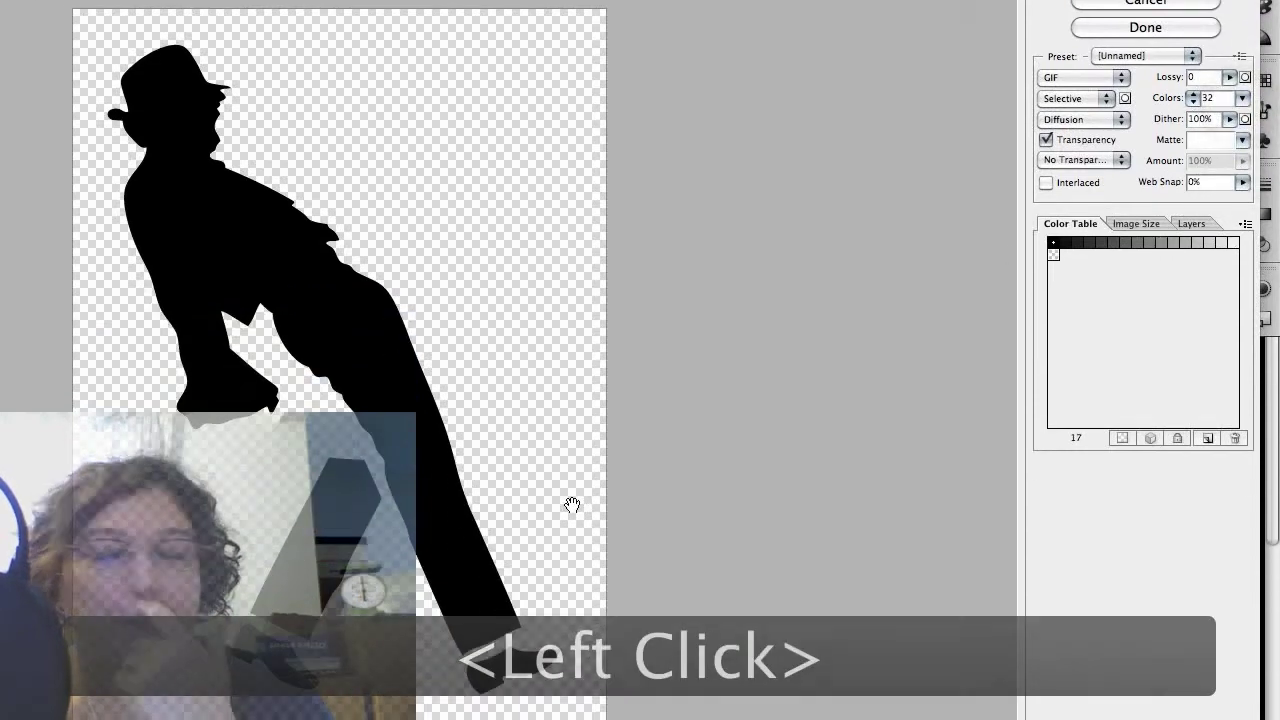
pyautogui.click(1044, 203)
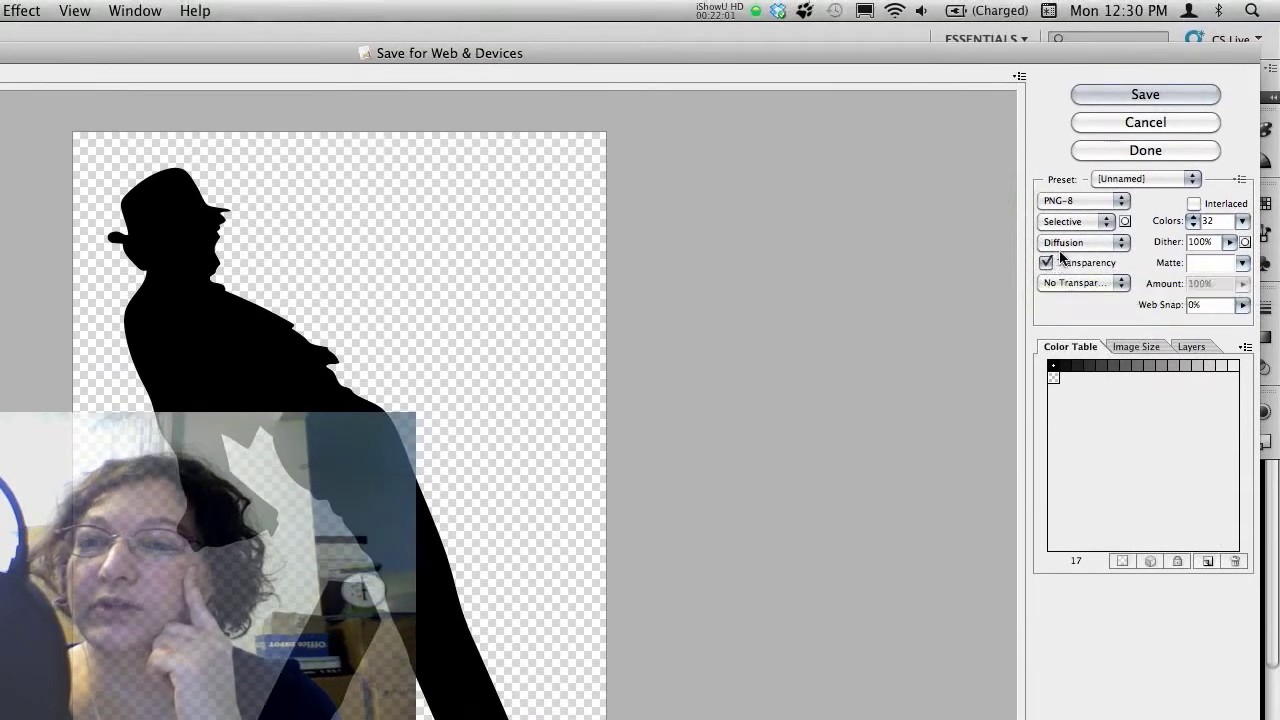
pyautogui.click(1126, 207)
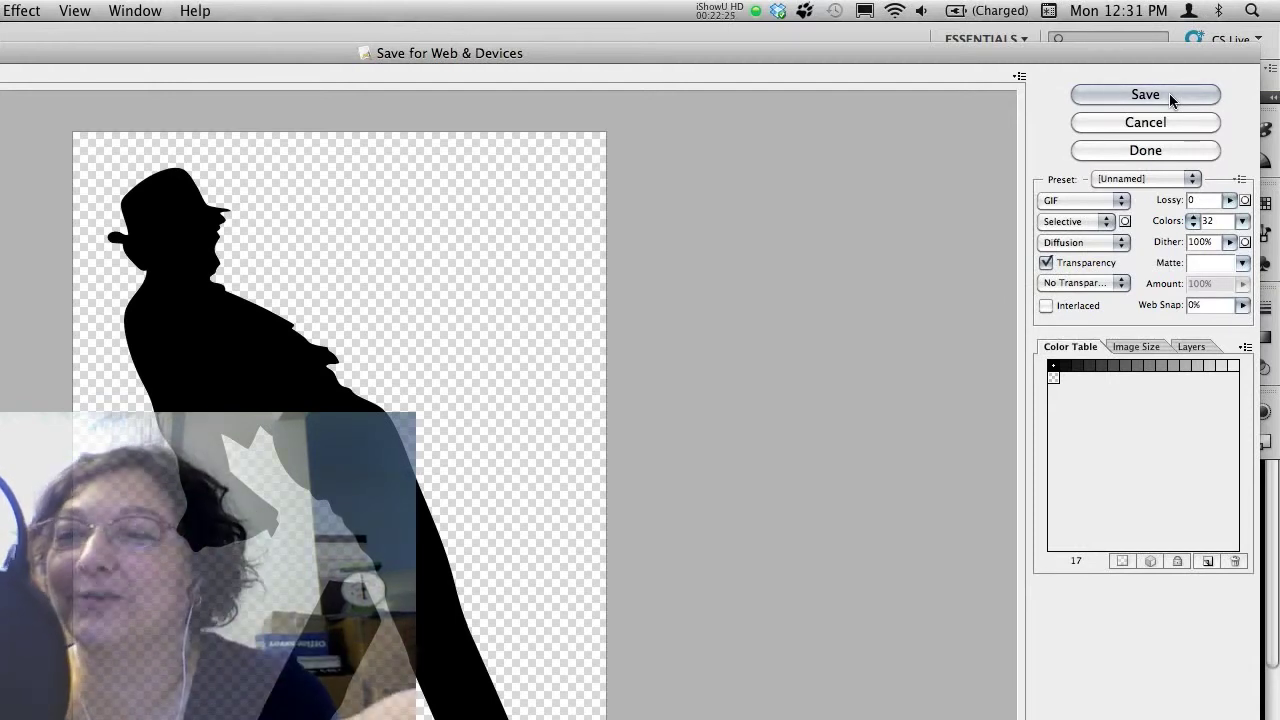
# Step: Start saving, then cancel Save Optimized As to review the 533 × 720 px output size
pyautogui.click(1175, 97)
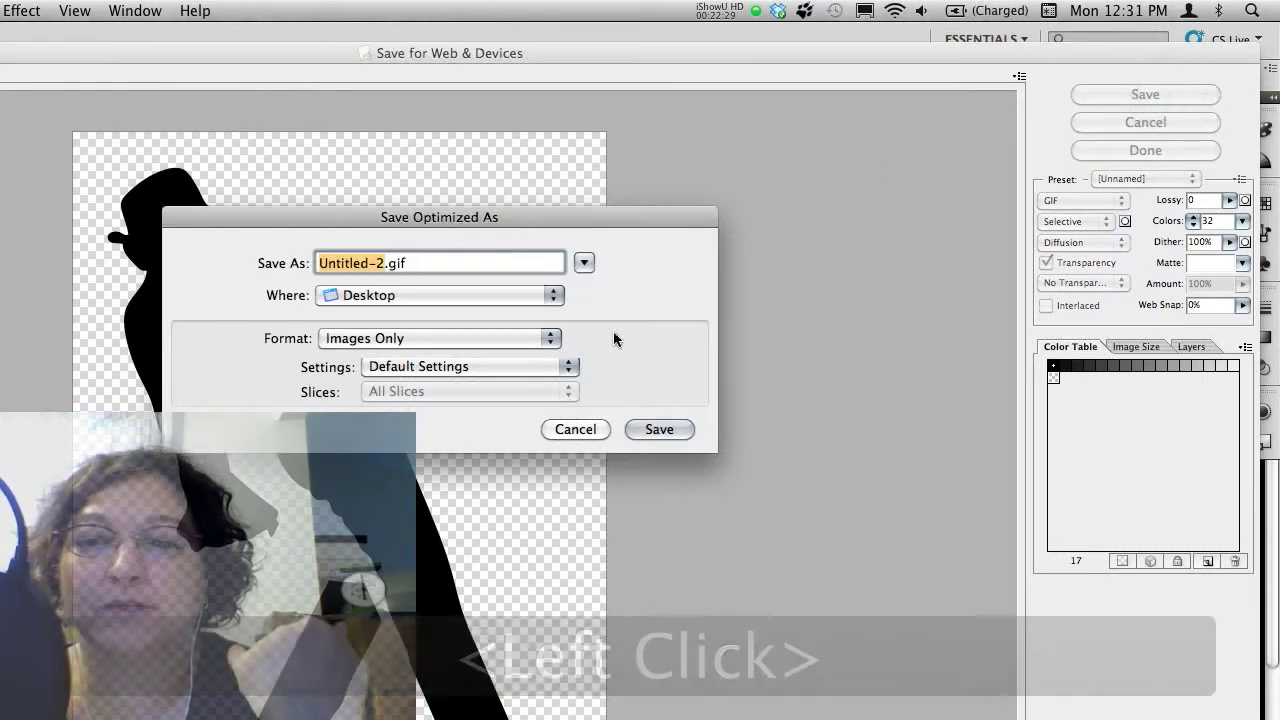
pyautogui.click(597, 408)
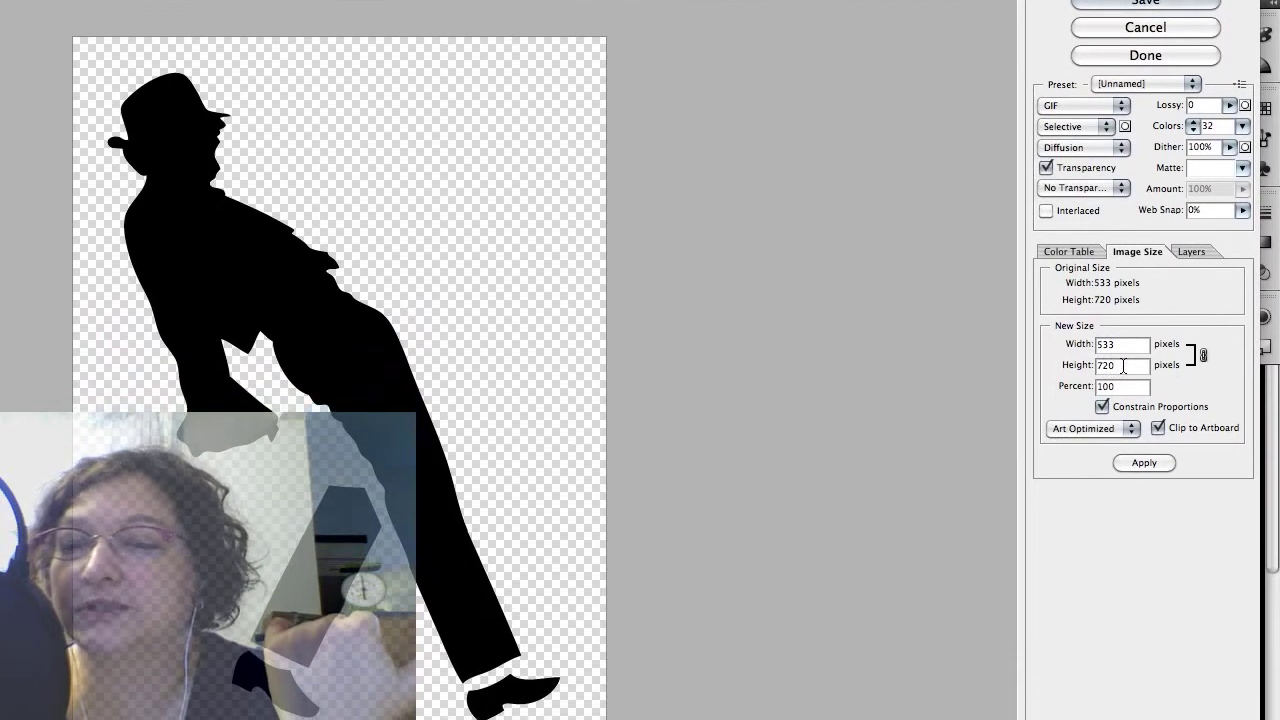
# Step: Change the export width to 600 px, giving 600 × 811 at 112.57 percent, and apply it
pyautogui.click(250, 397)
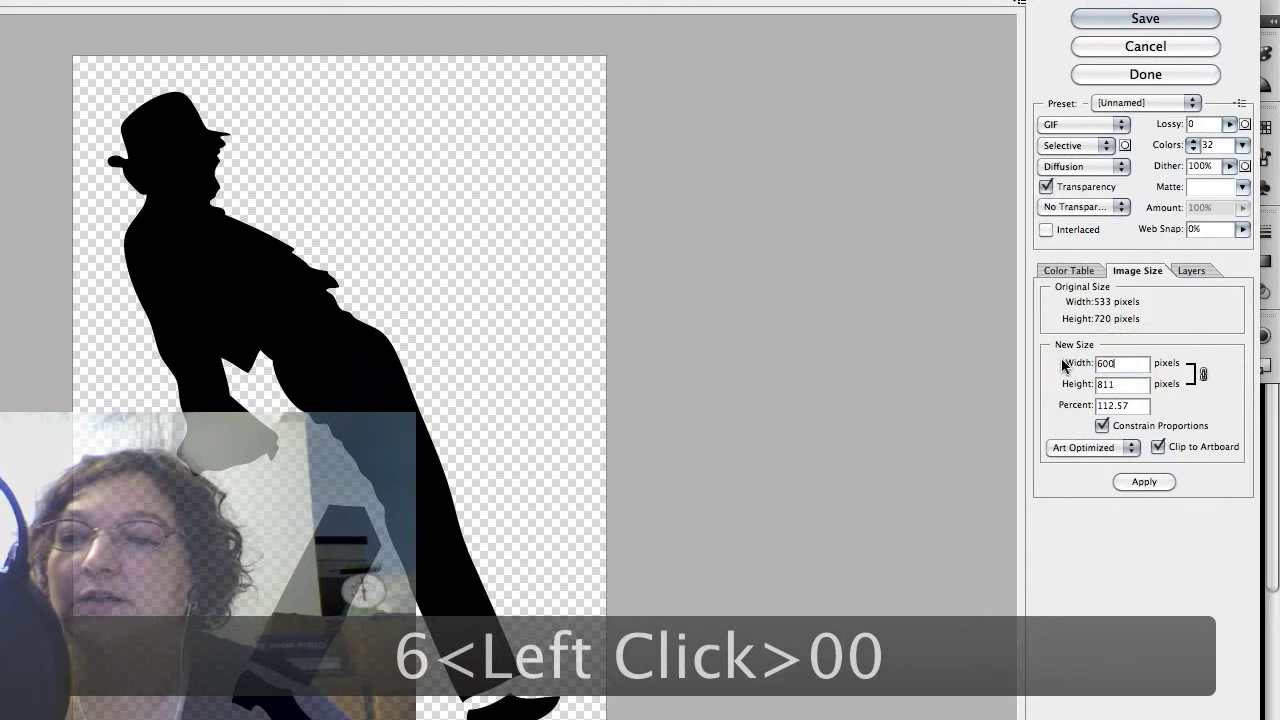
pyautogui.write('00')
pyautogui.click(1145, 392)
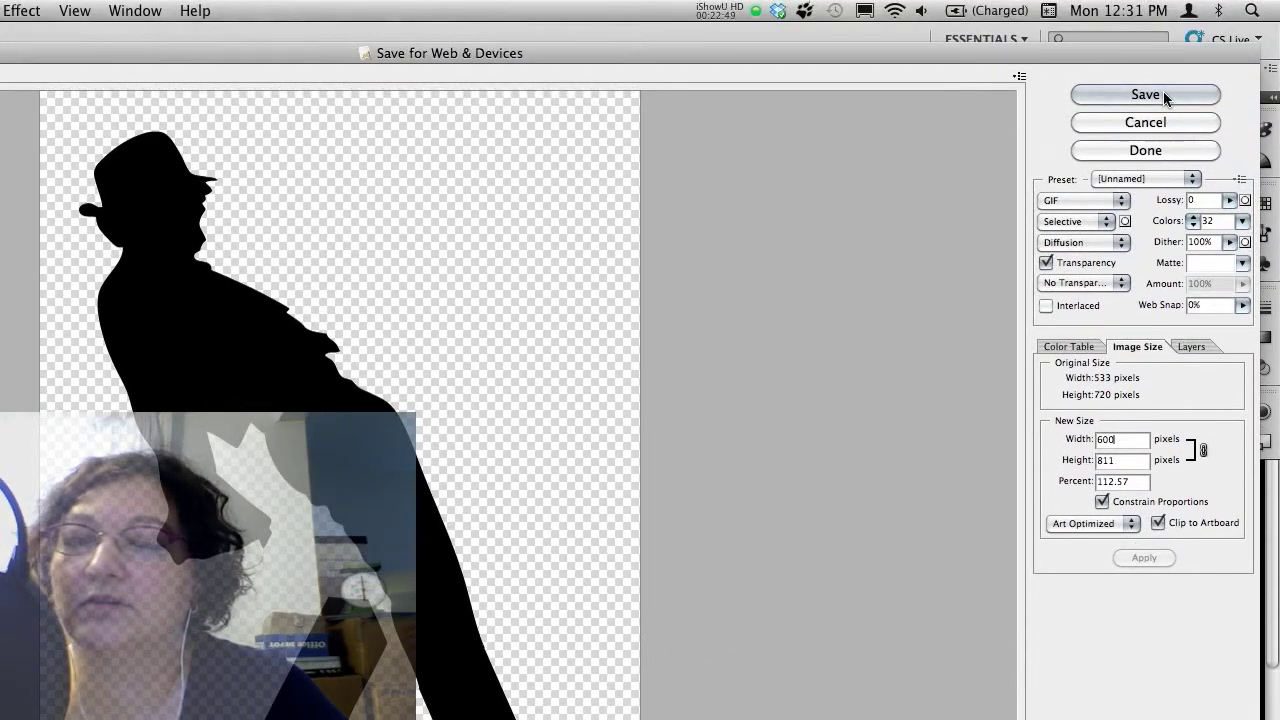
# Step: Name the optimized GIF 'jackson' in Save Optimized As, destined for the Desktop
pyautogui.click(1171, 95)
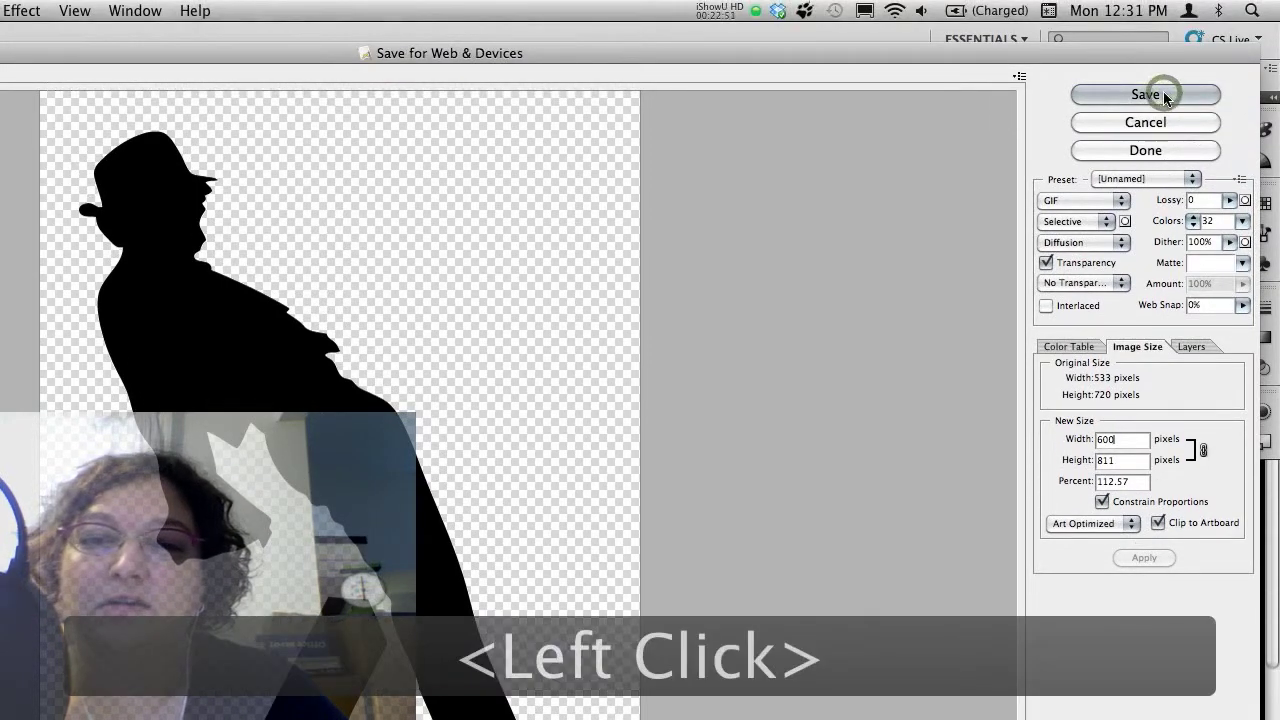
pyautogui.write('jackson')
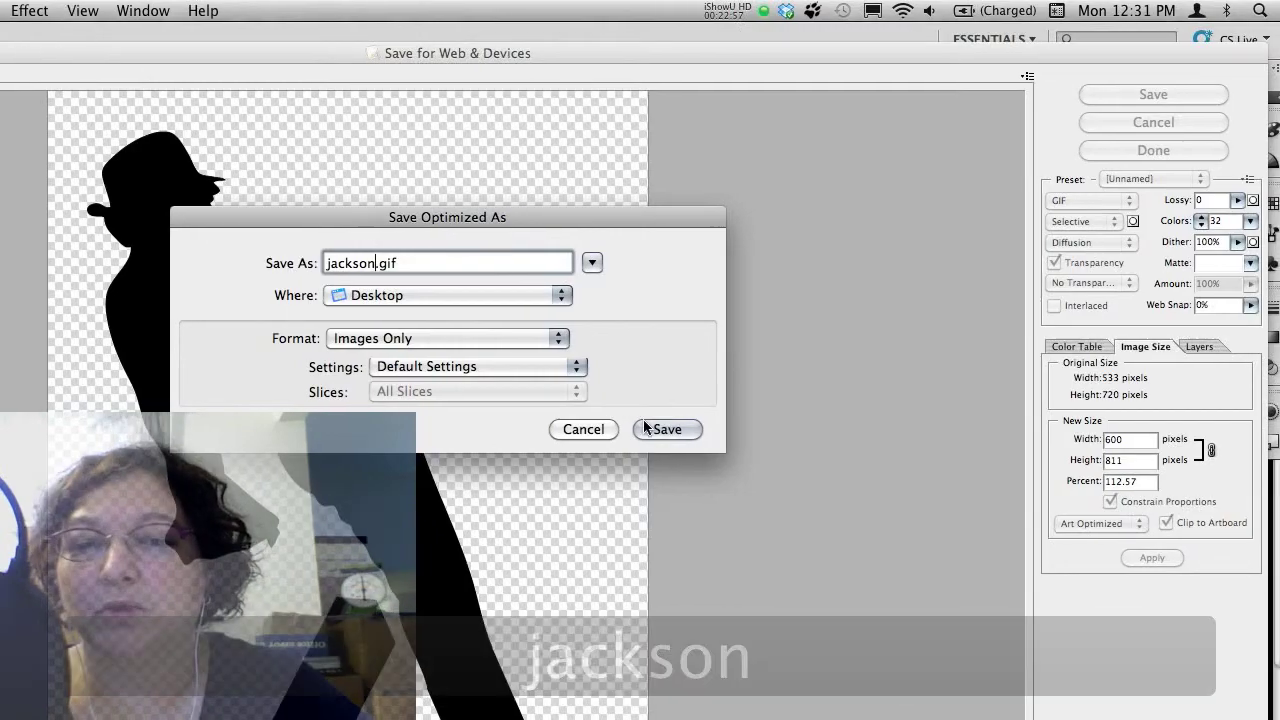
pyautogui.click(648, 408)
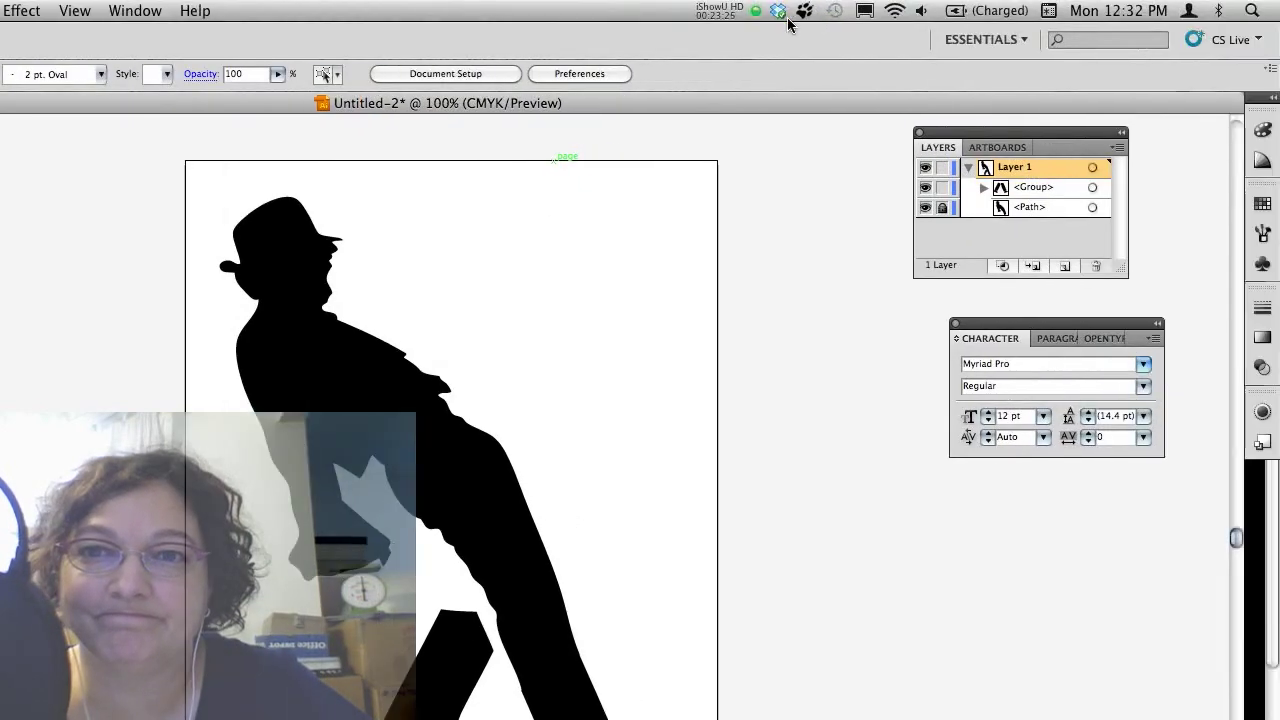
pyautogui.click(765, 0)
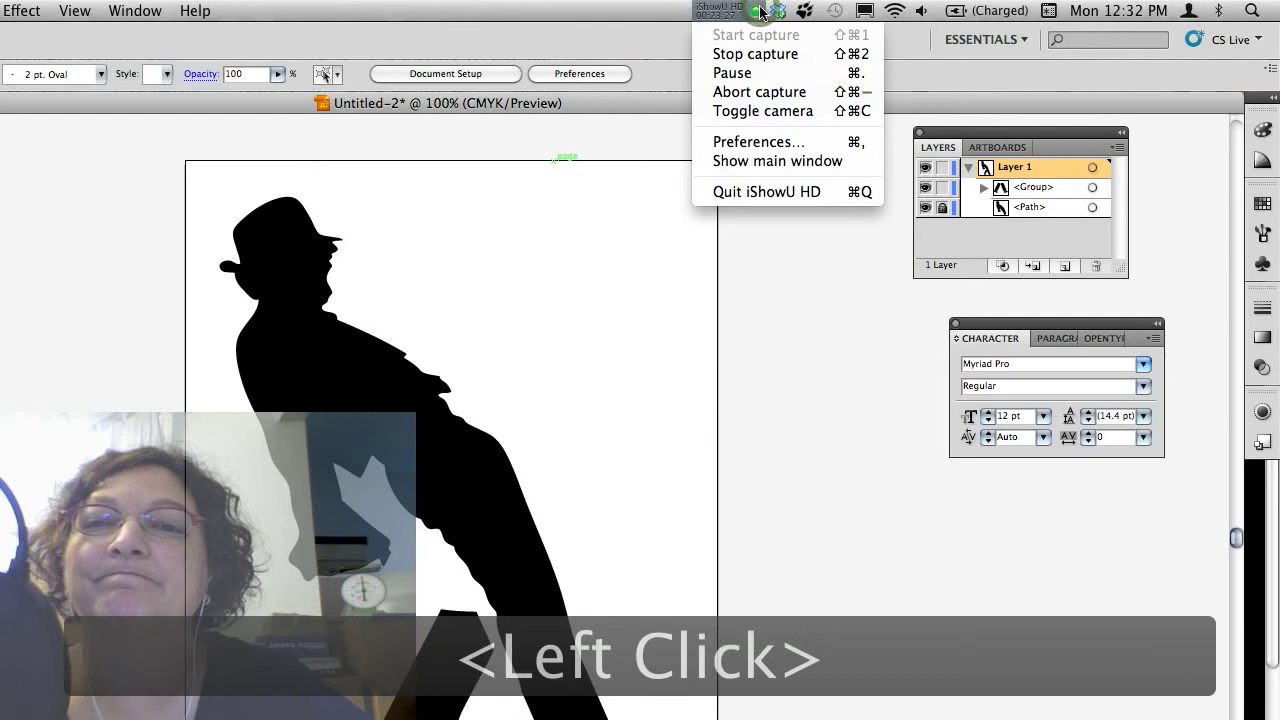